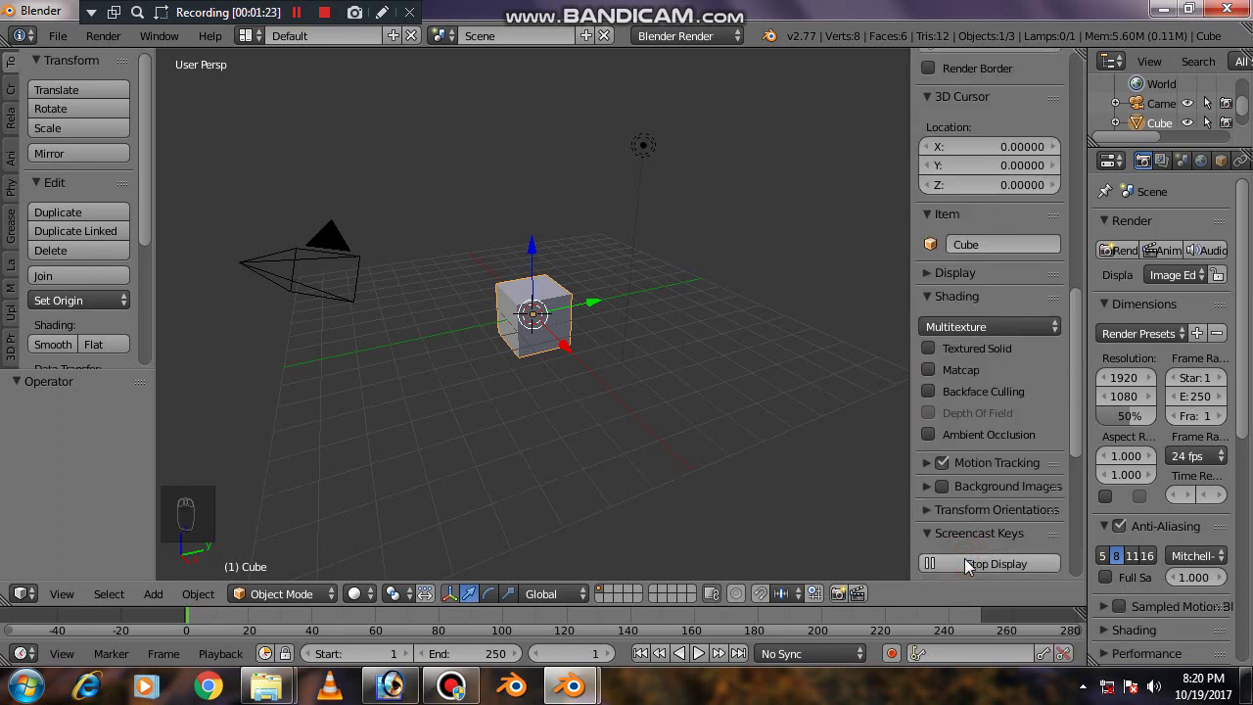
- Hide the camera and lamp, then select the default cube for deletion
key("n")
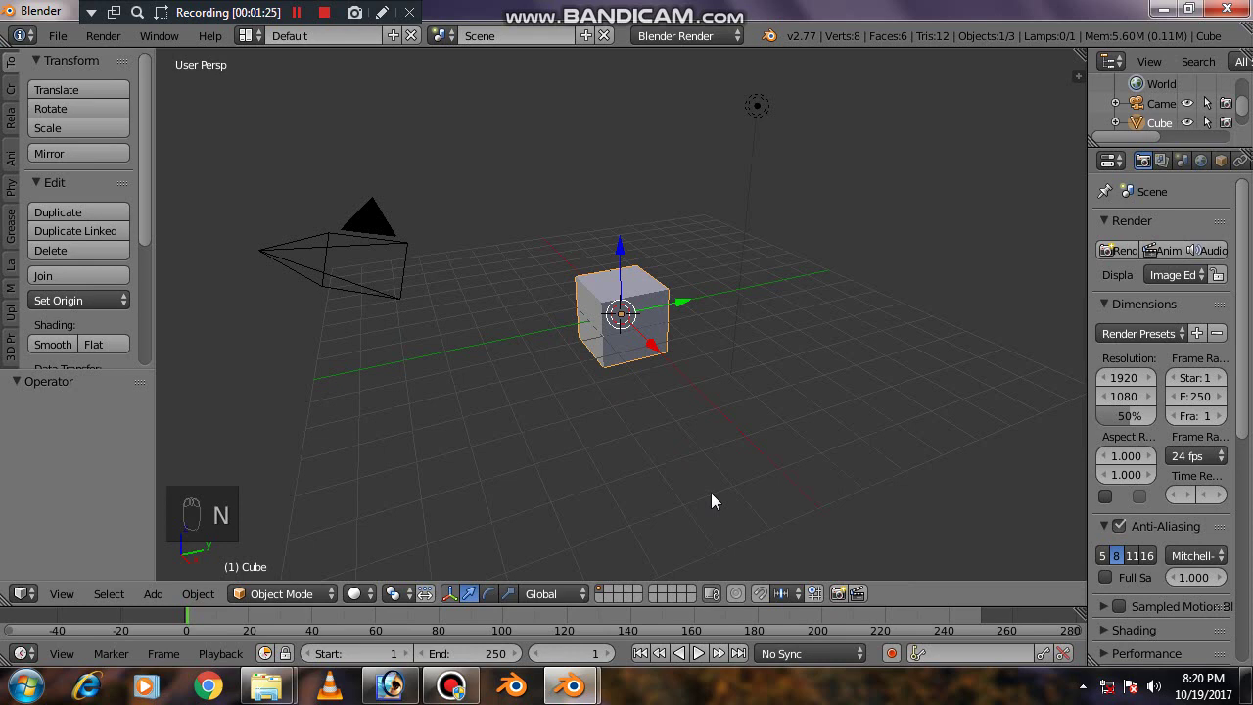
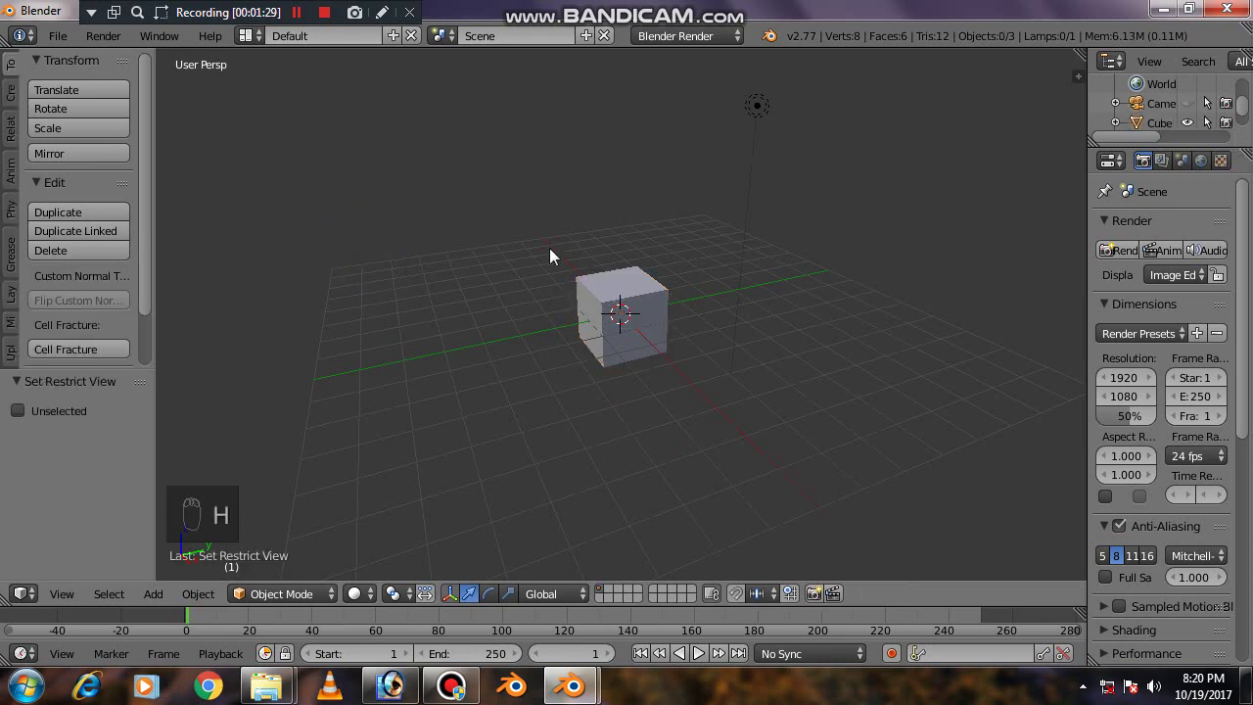
left_click_drag(758, 113, 758, 184)
key("h")
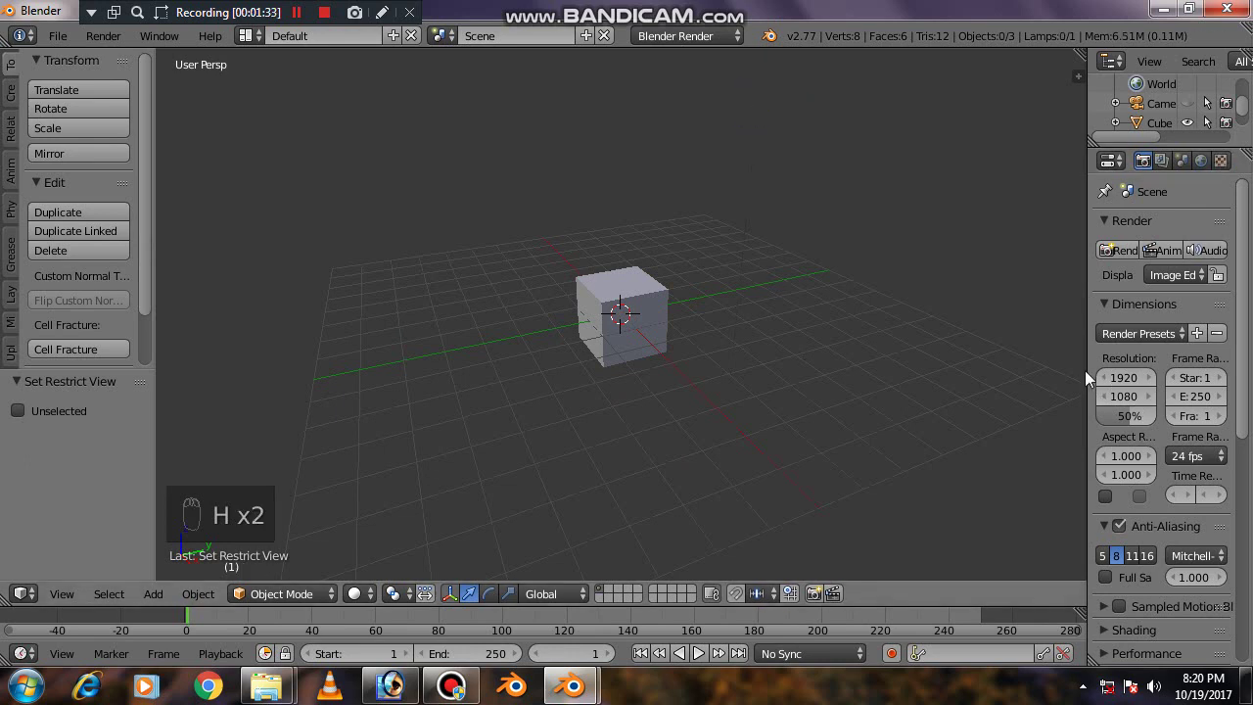
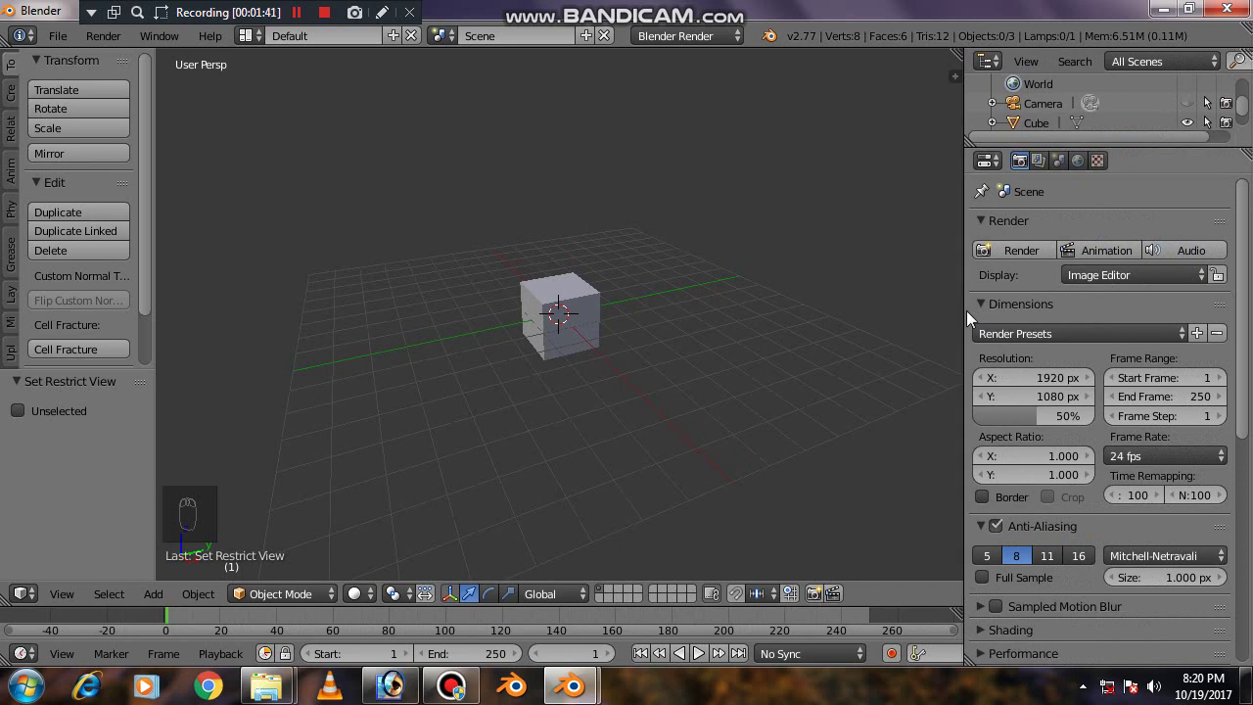
left_click_drag(582, 303, 625, 238)
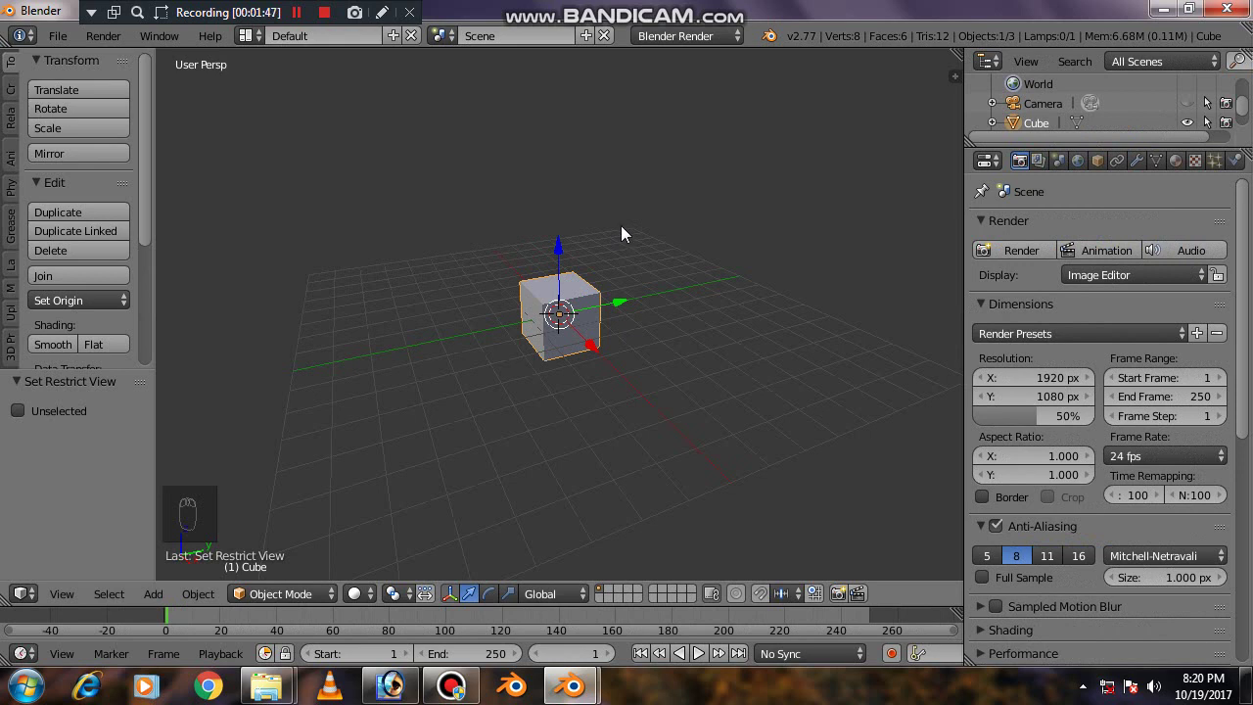
- Delete the cube and orbit to look down on the centred empty grid
key("x")
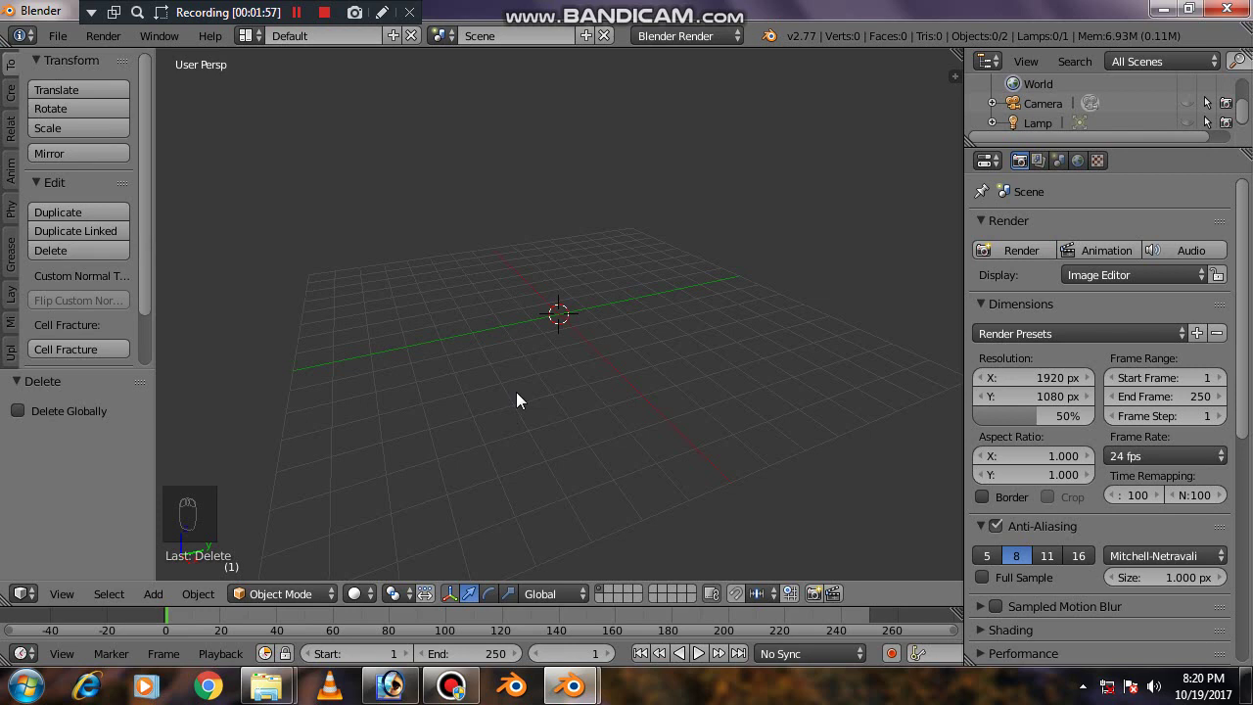
left_click_drag(657, 367, 658, 480)
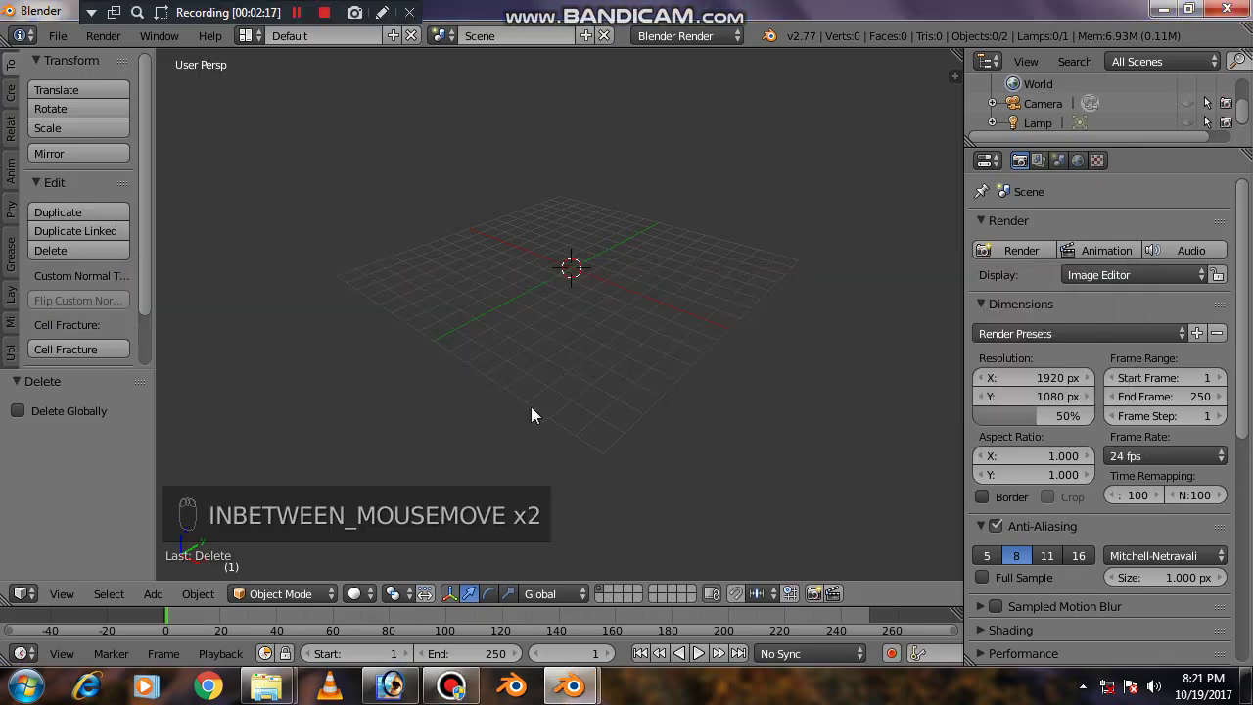
left_click_drag(570, 376, 453, 491)
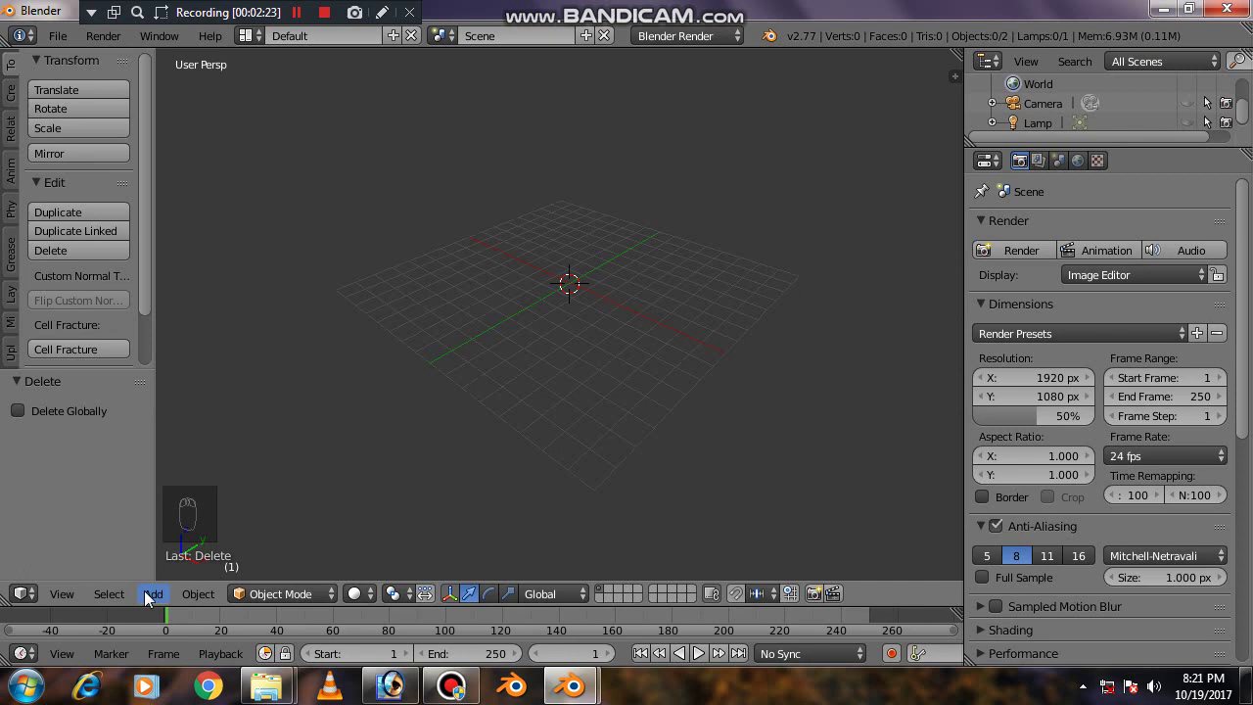
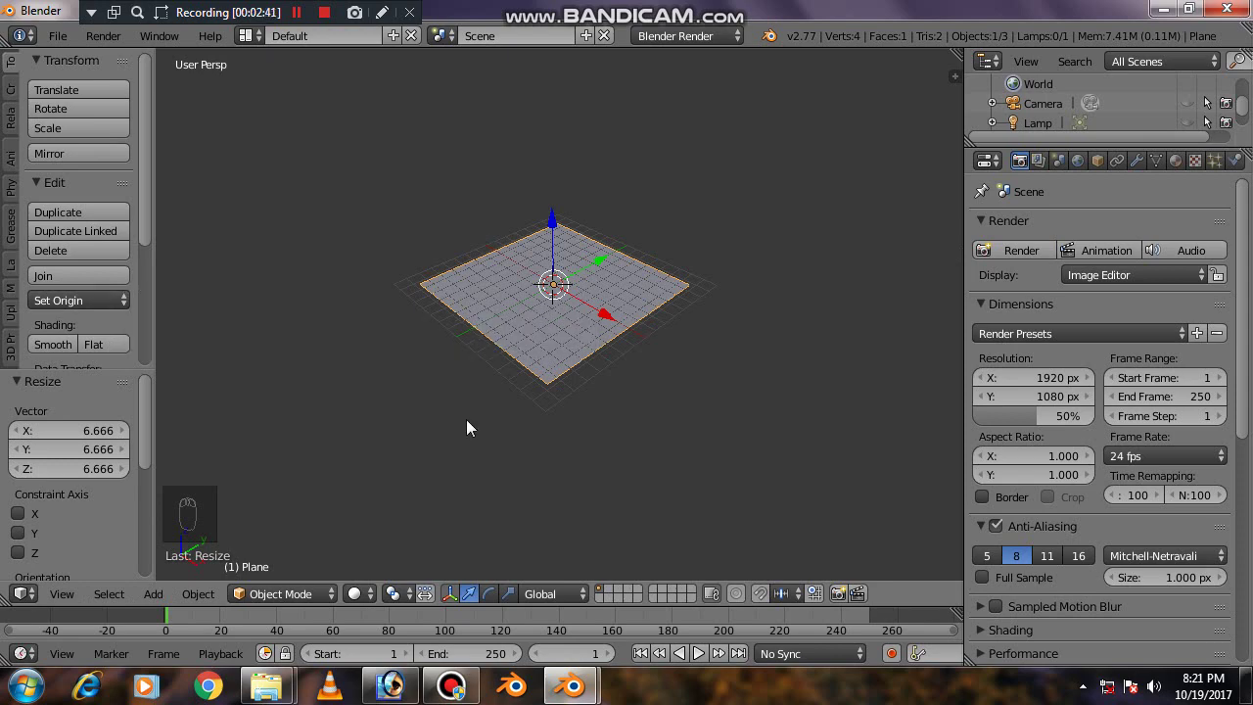
- Scale the new plane up into a large ground floor and zoom in on it
left_click_drag(593, 434, 587, 387)
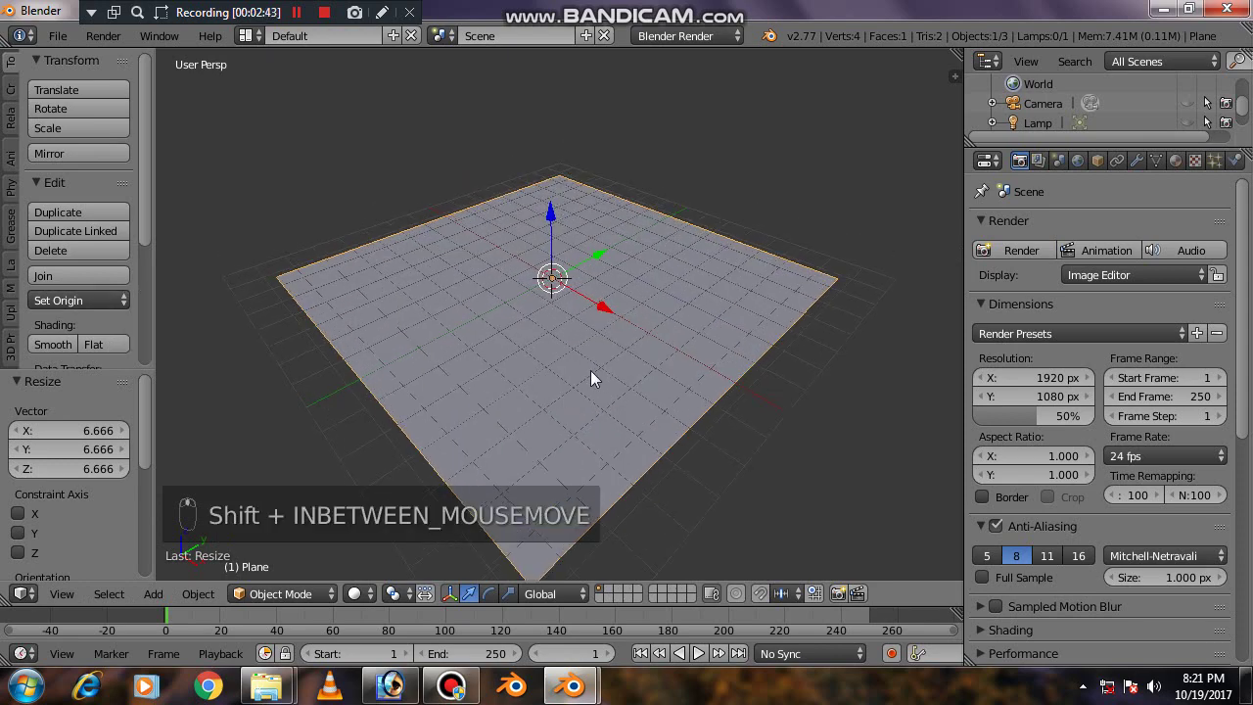
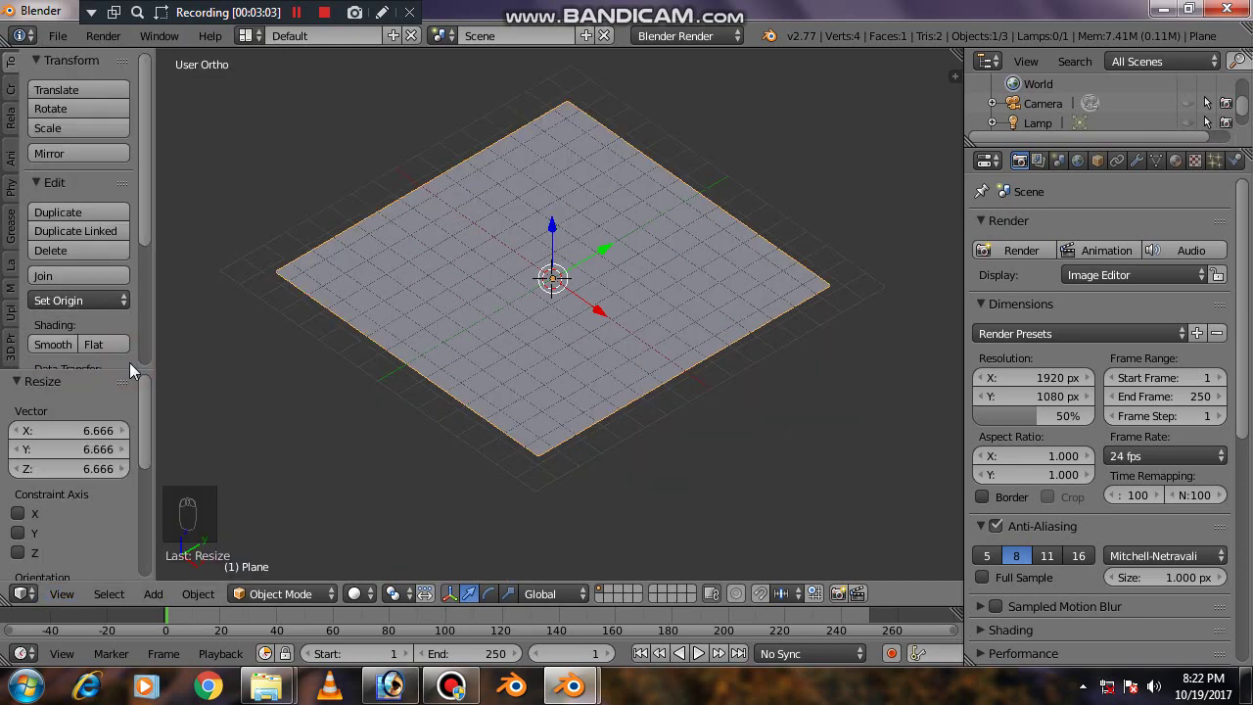
left_click_drag(492, 323, 560, 208)
- Lower the UV sphere's segments and rings to a low-poly dome and frame it in view
left_click_drag(576, 260, 615, 325)
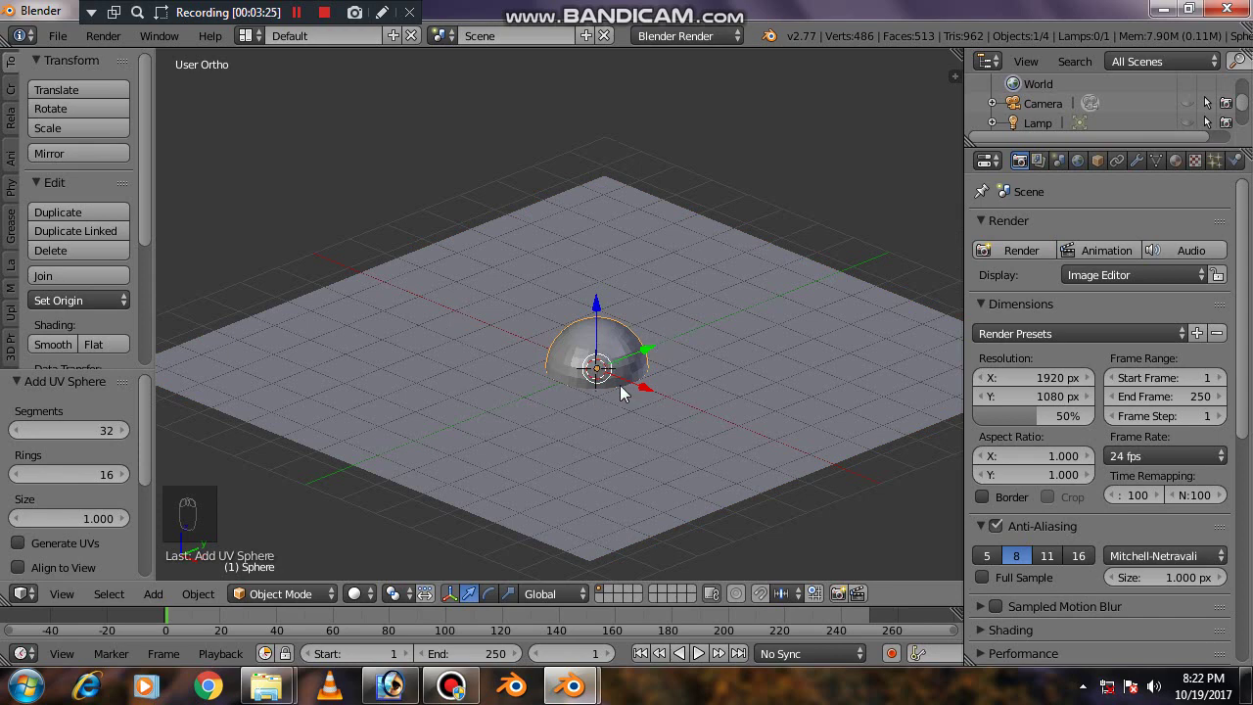
key("z")
key("z")
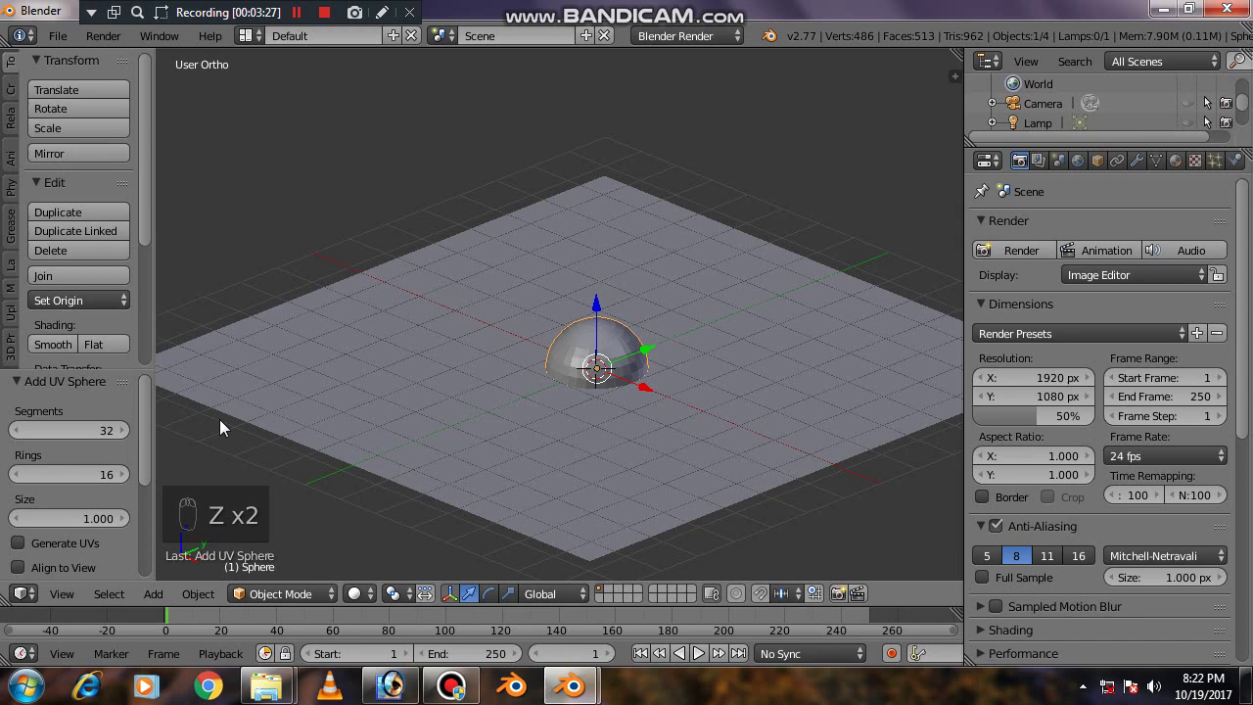
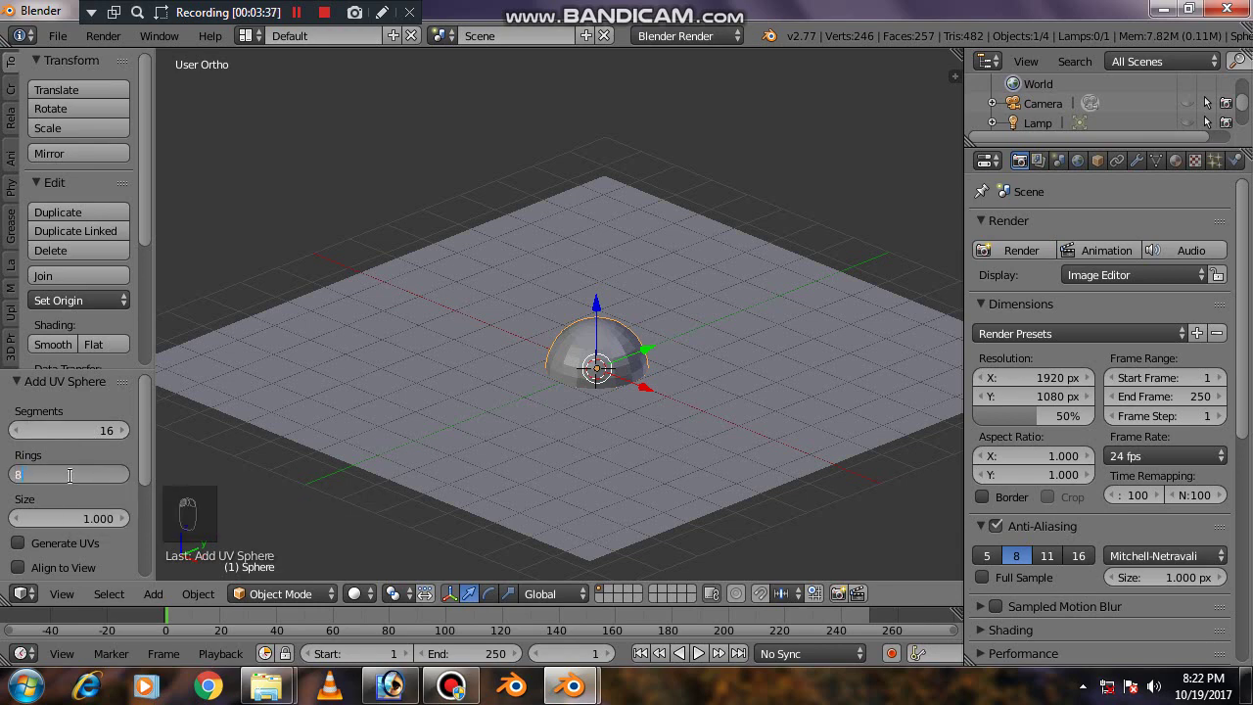
key("Return")
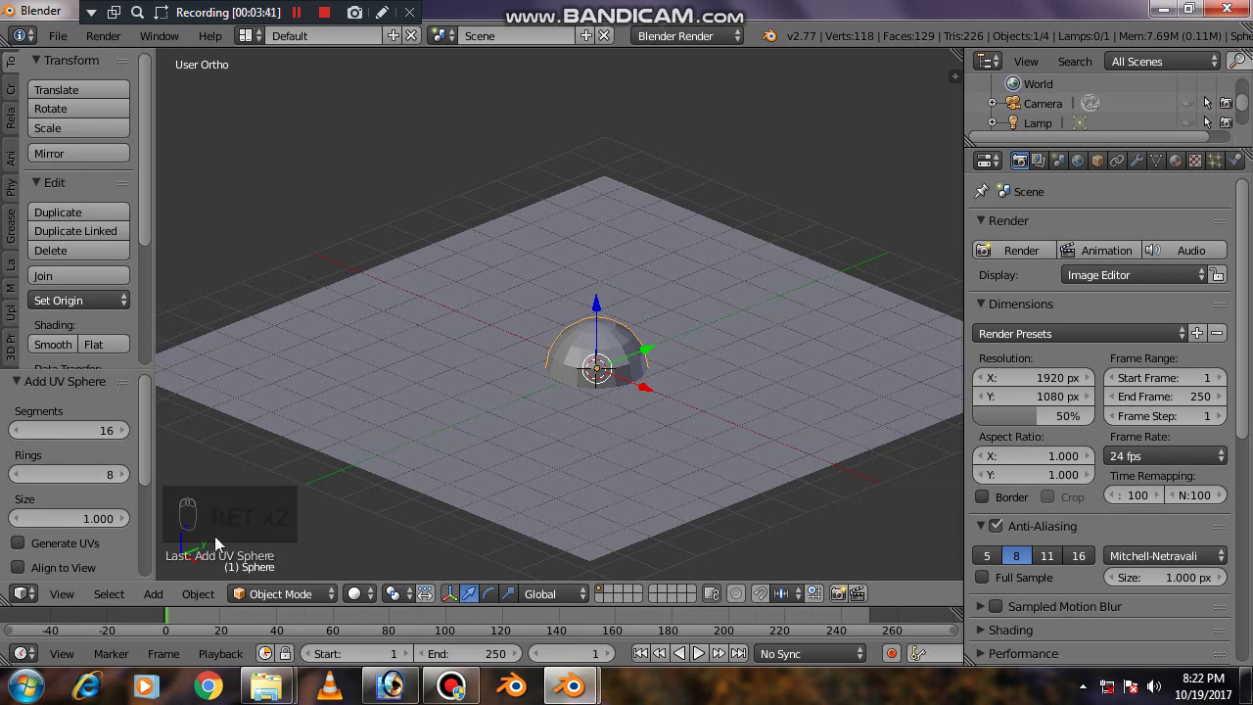
left_click_drag(637, 360, 636, 338)
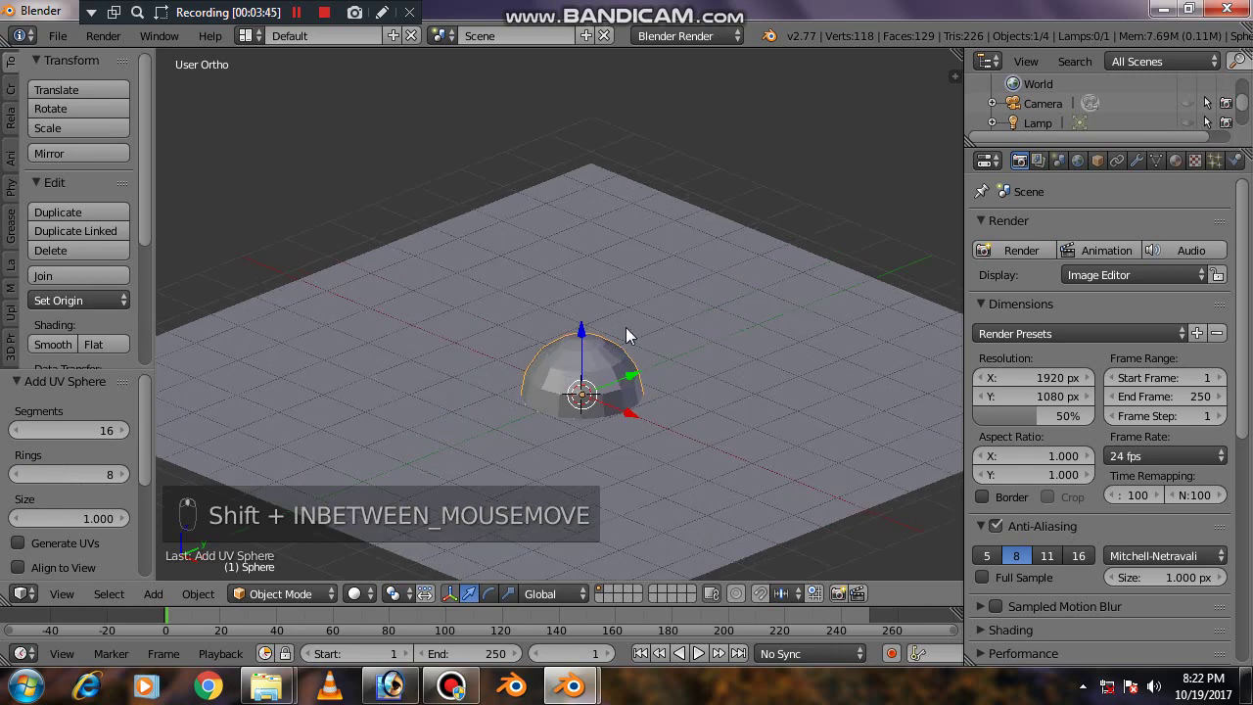
- Move the sphere straight up along Z and zoom out to see it above the whole plane
key("g")
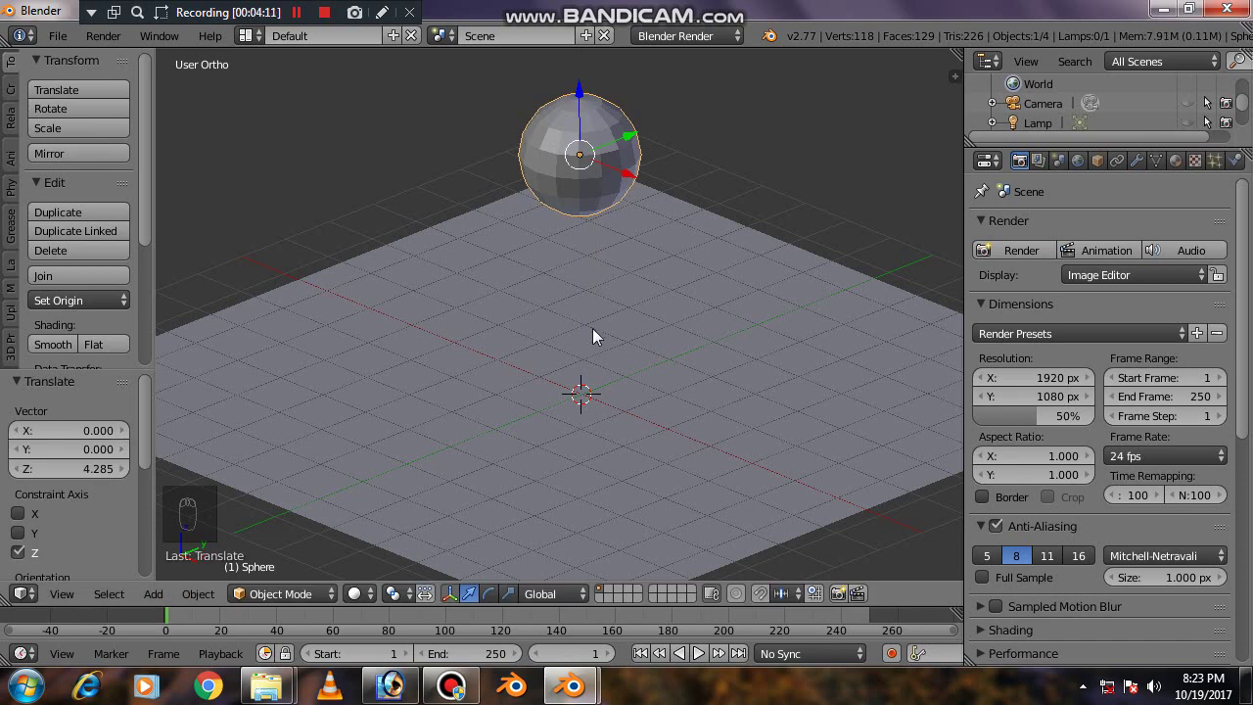
left_click_drag(609, 320, 619, 330)
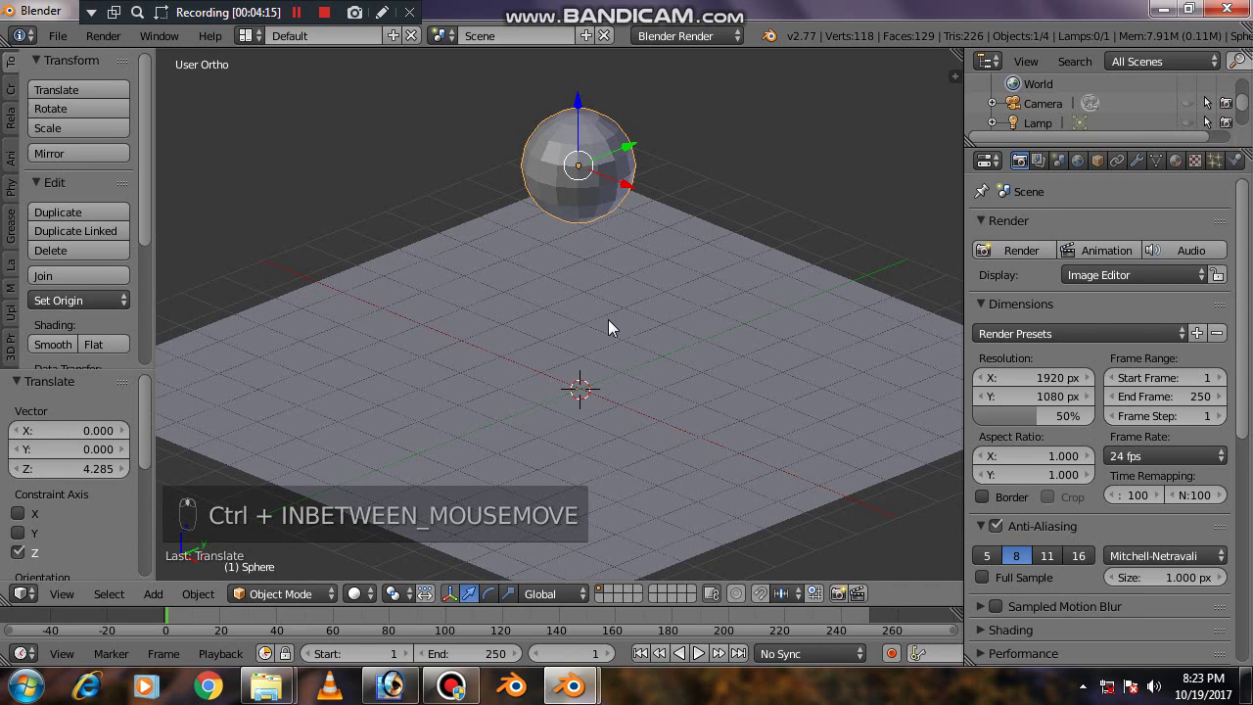
middle_click(617, 366)
middle_click(604, 393)
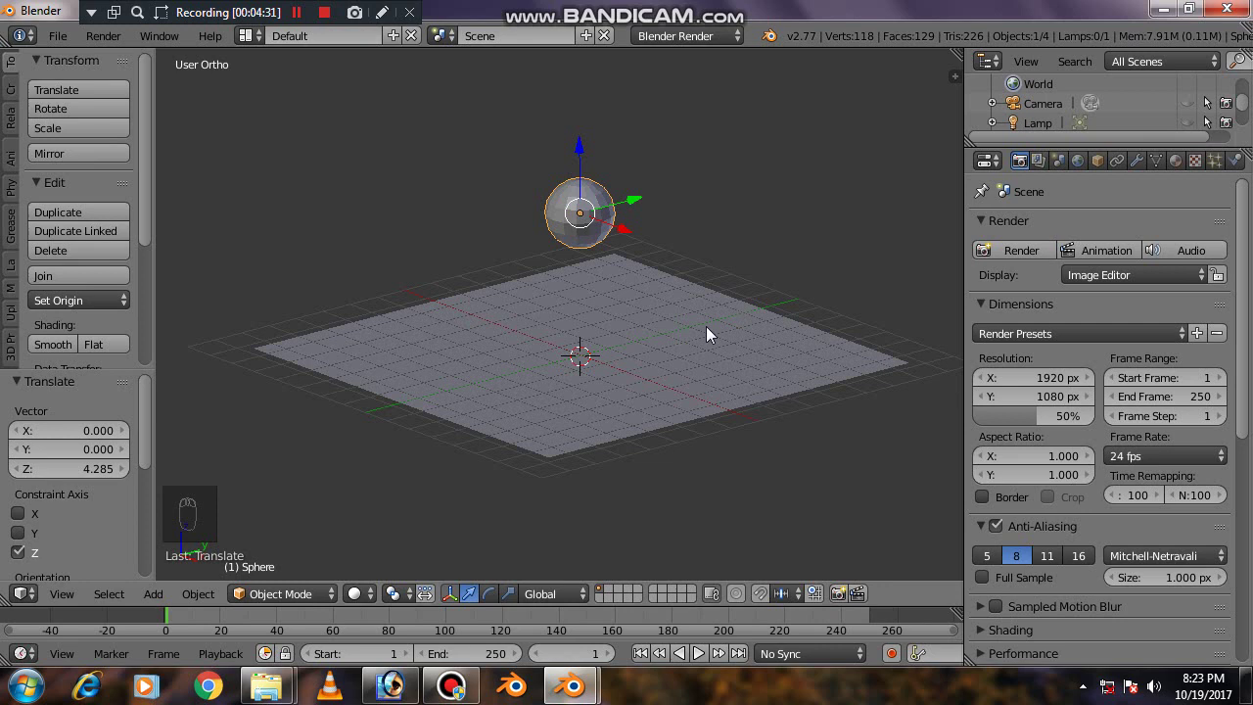
left_click_drag(709, 331, 629, 363)
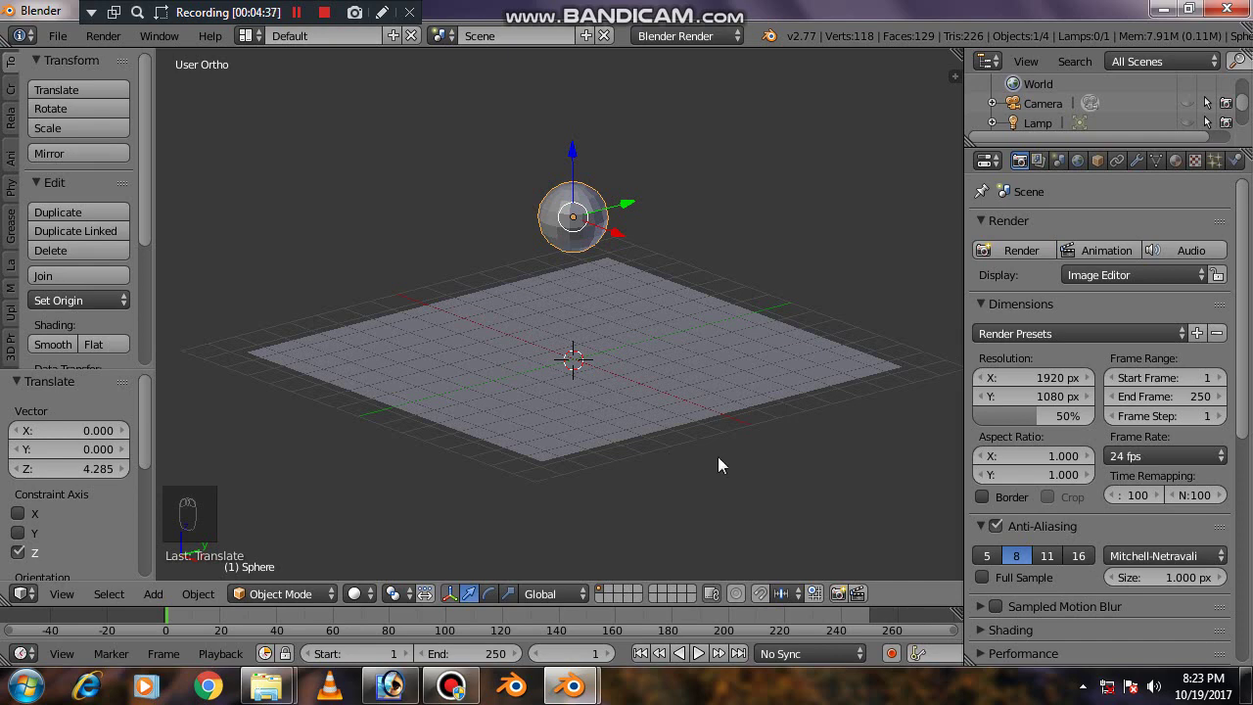
left_click_drag(718, 375, 704, 363)
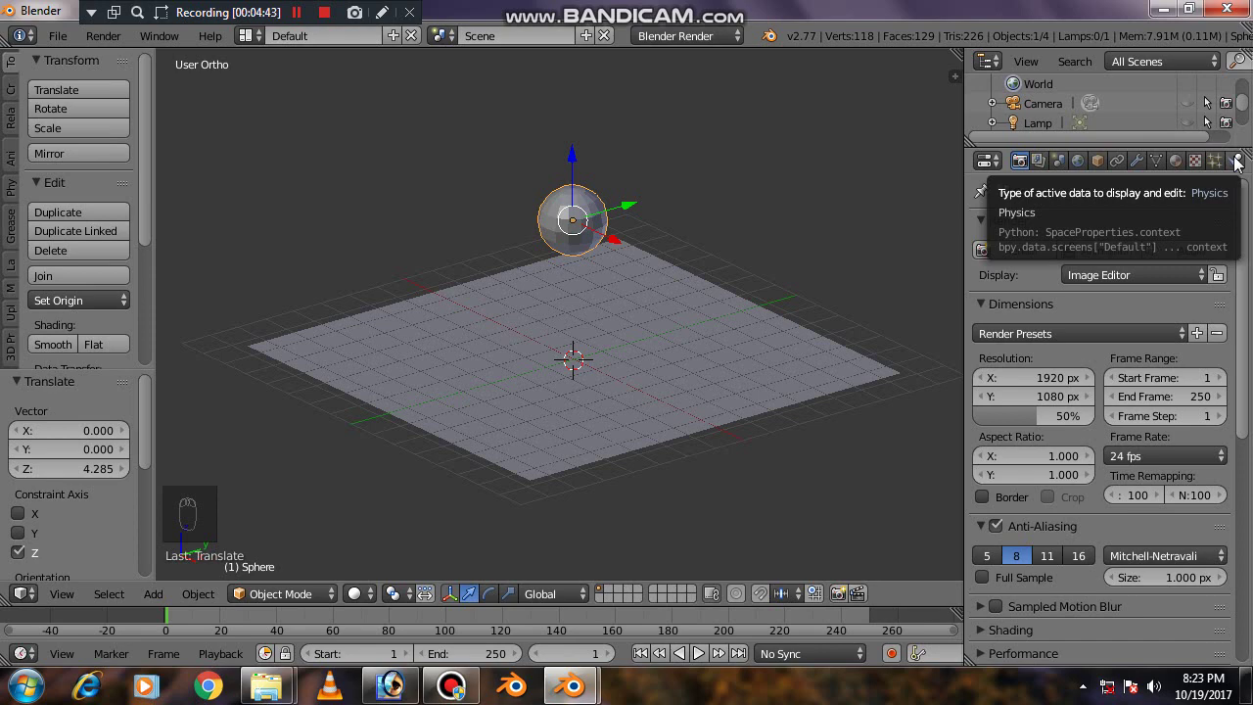
- Select the plane and enable Collision physics on it as a solid floor
left_click_drag(1244, 167, 723, 376)
left_click_drag(702, 337, 702, 406)
left_click_drag(702, 406, 1026, 284)
- Orbit the view to reframe the sphere floating above the collision plane
left_click_drag(1027, 285, 668, 374)
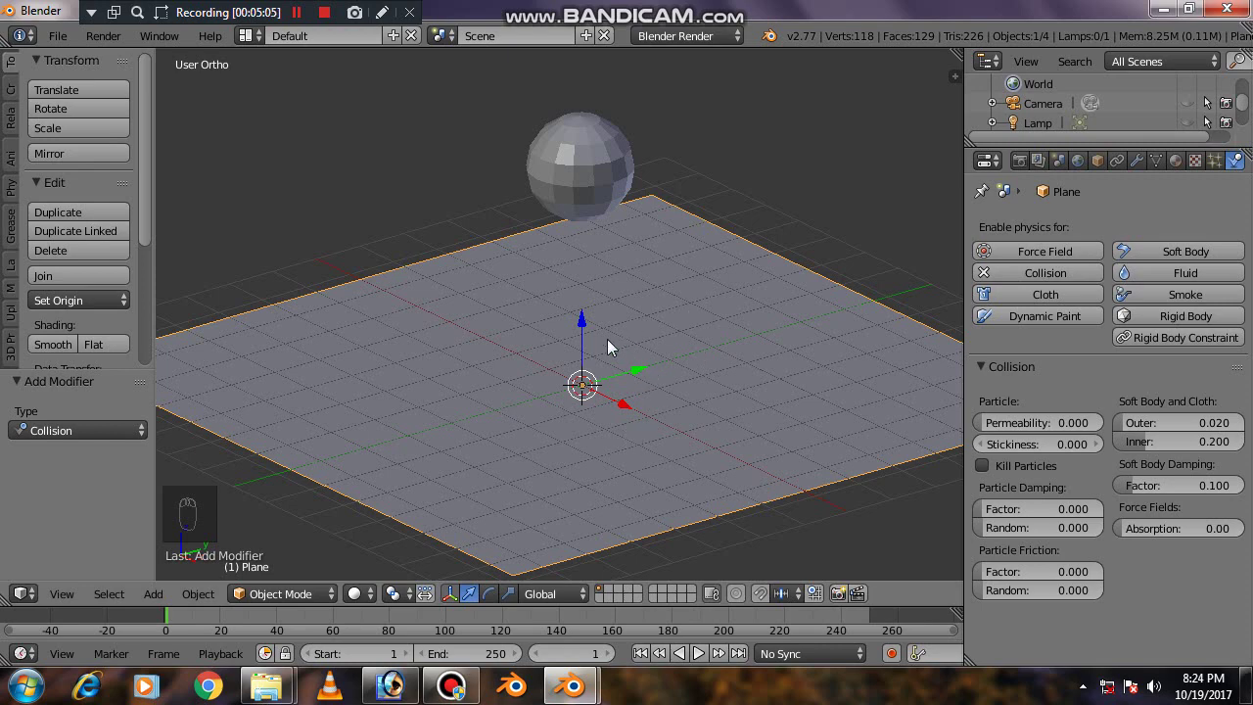
middle_click(682, 323)
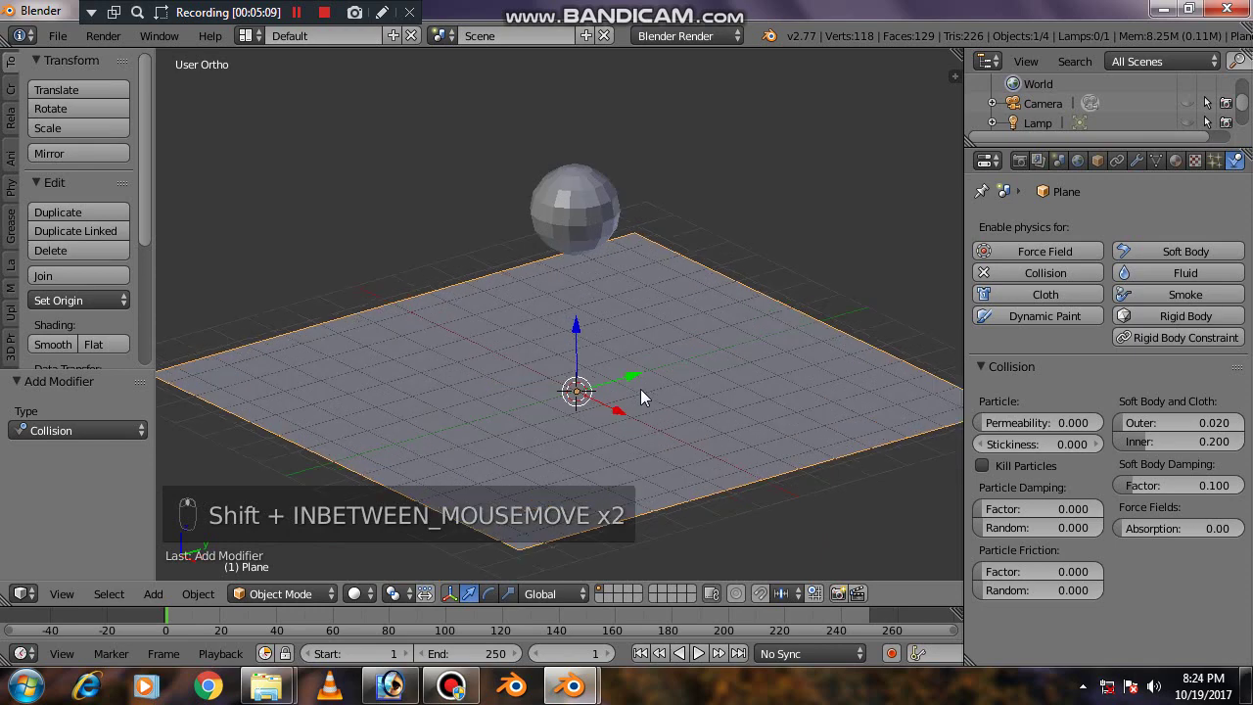
left_click_drag(658, 356, 599, 153)
left_click_drag(567, 163, 589, 138)
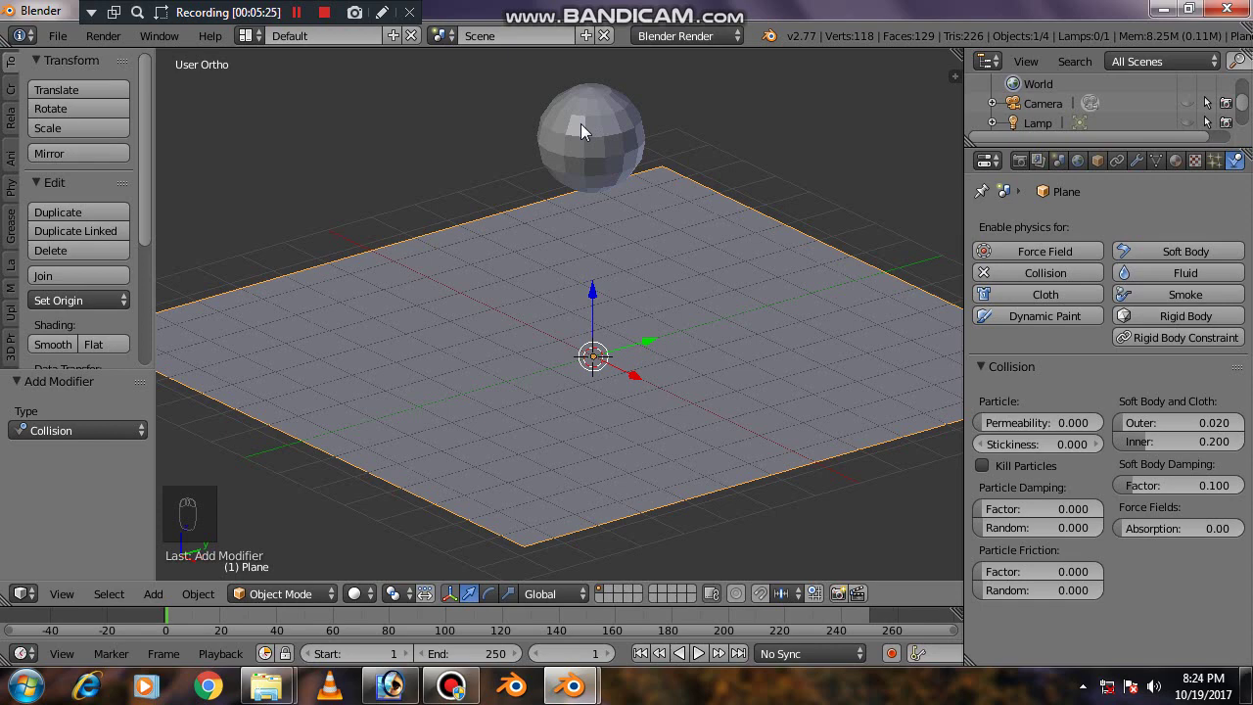
- Give the sphere Soft Body physics and play a test showing it pinned in place
left_click_drag(588, 132, 1184, 268)
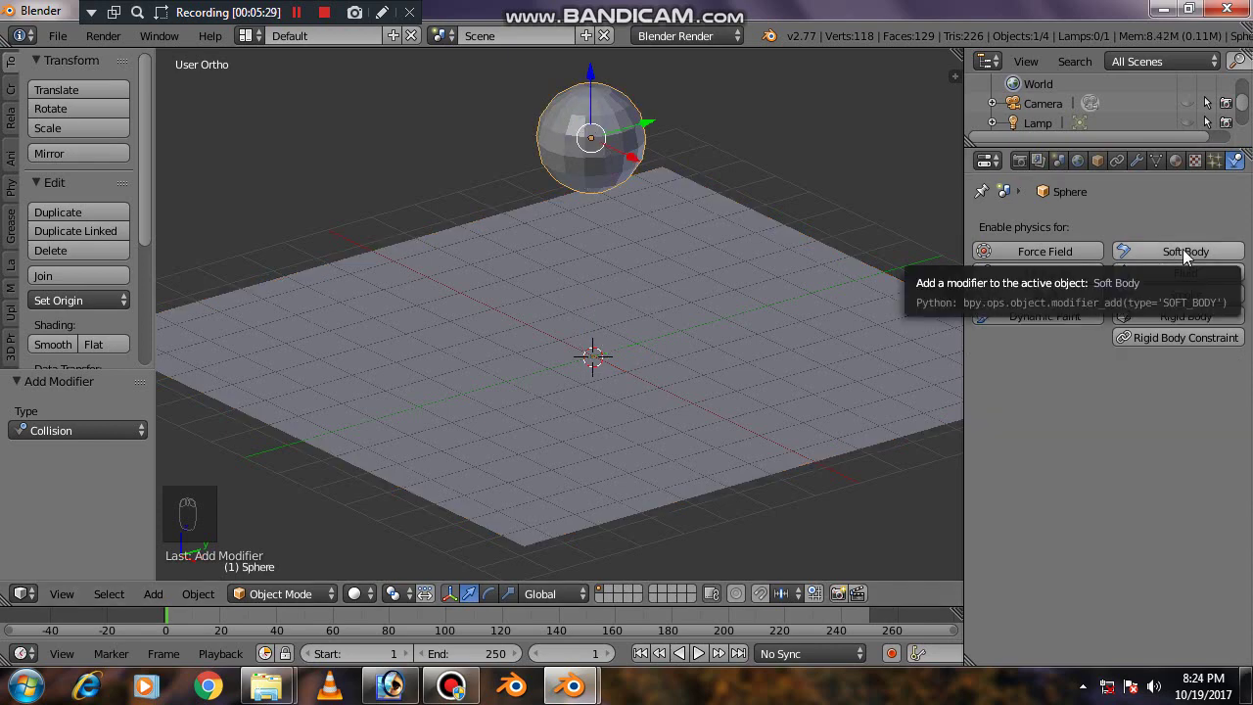
left_click_drag(1194, 253, 1031, 538)
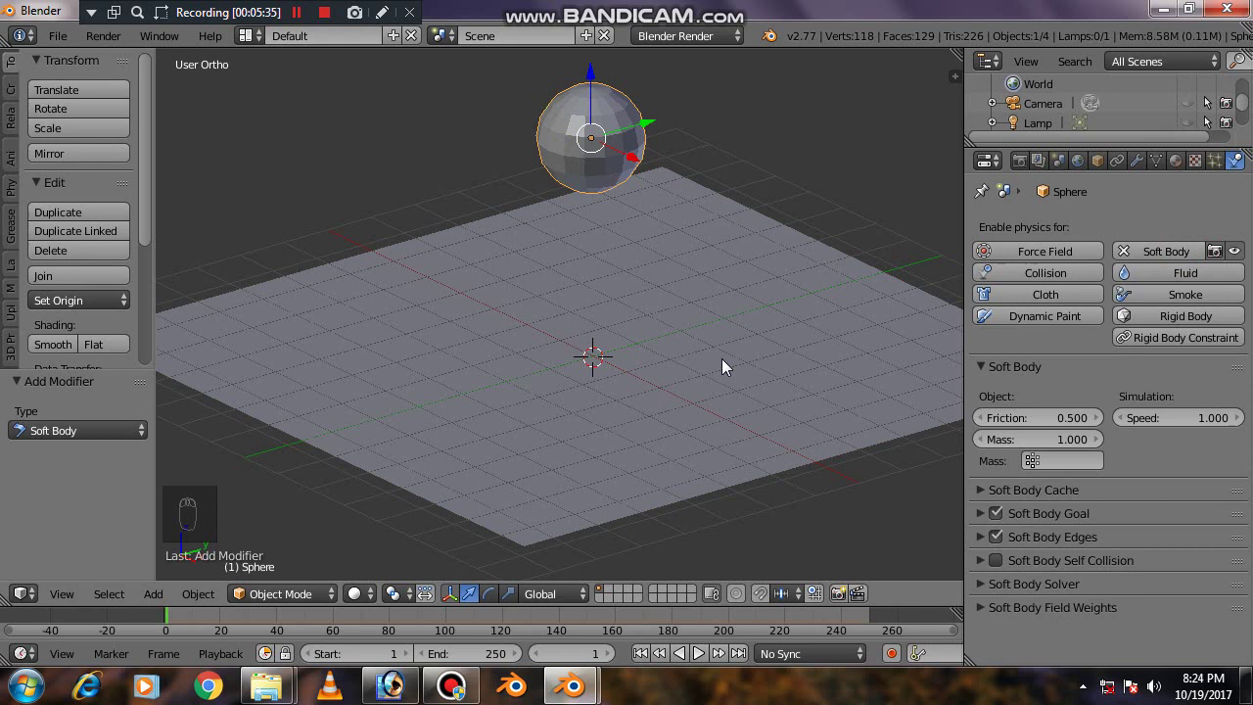
key("alt+a")
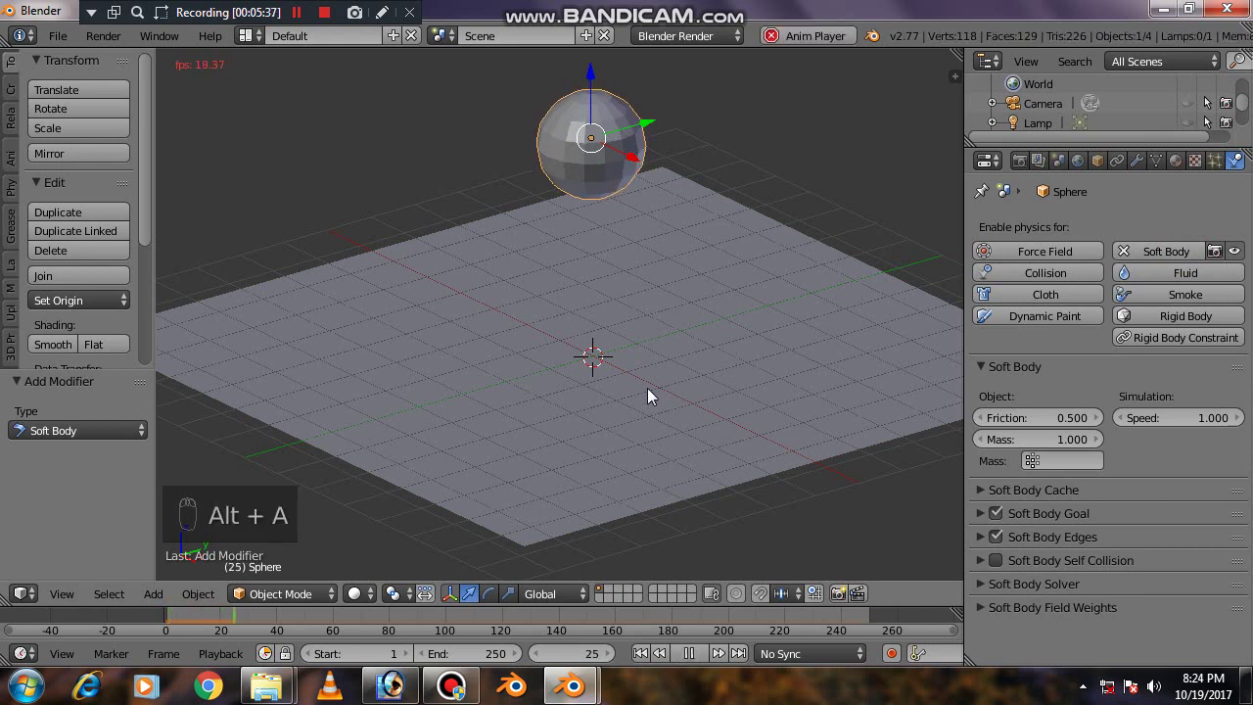
left_click_drag(626, 377, 625, 392)
left_click_drag(685, 335, 670, 392)
key("Escape")
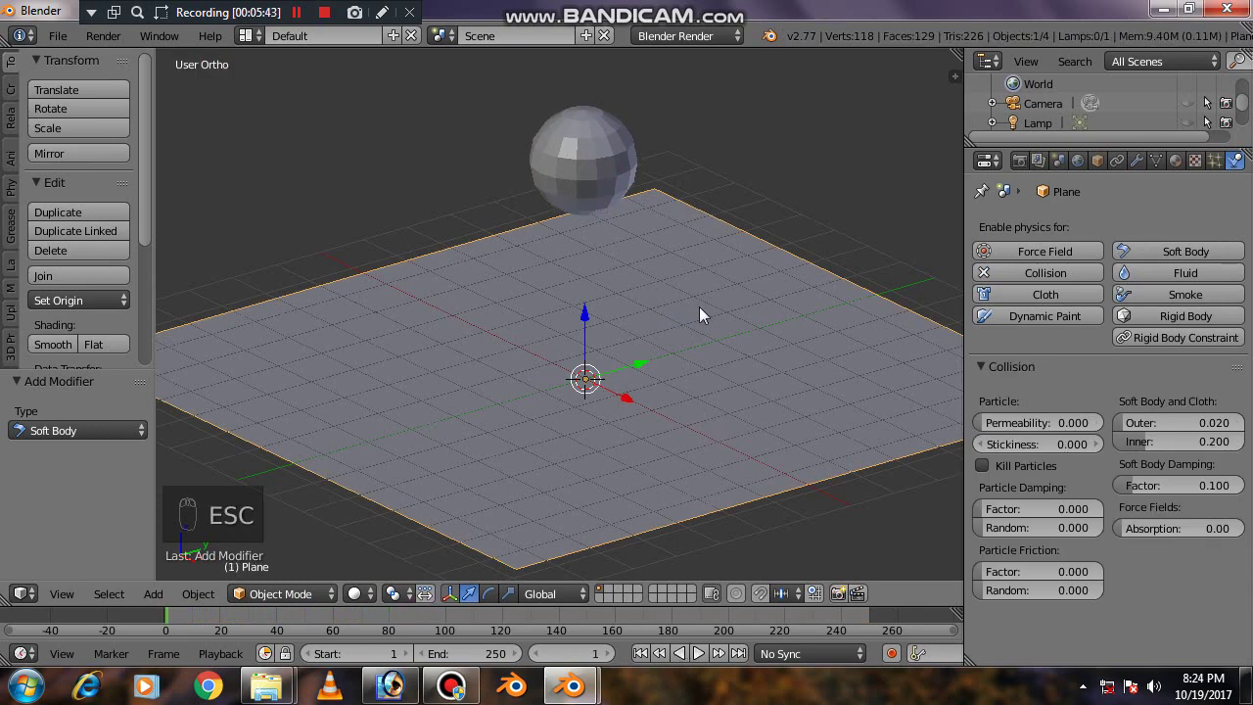
left_click_drag(606, 166, 599, 209)
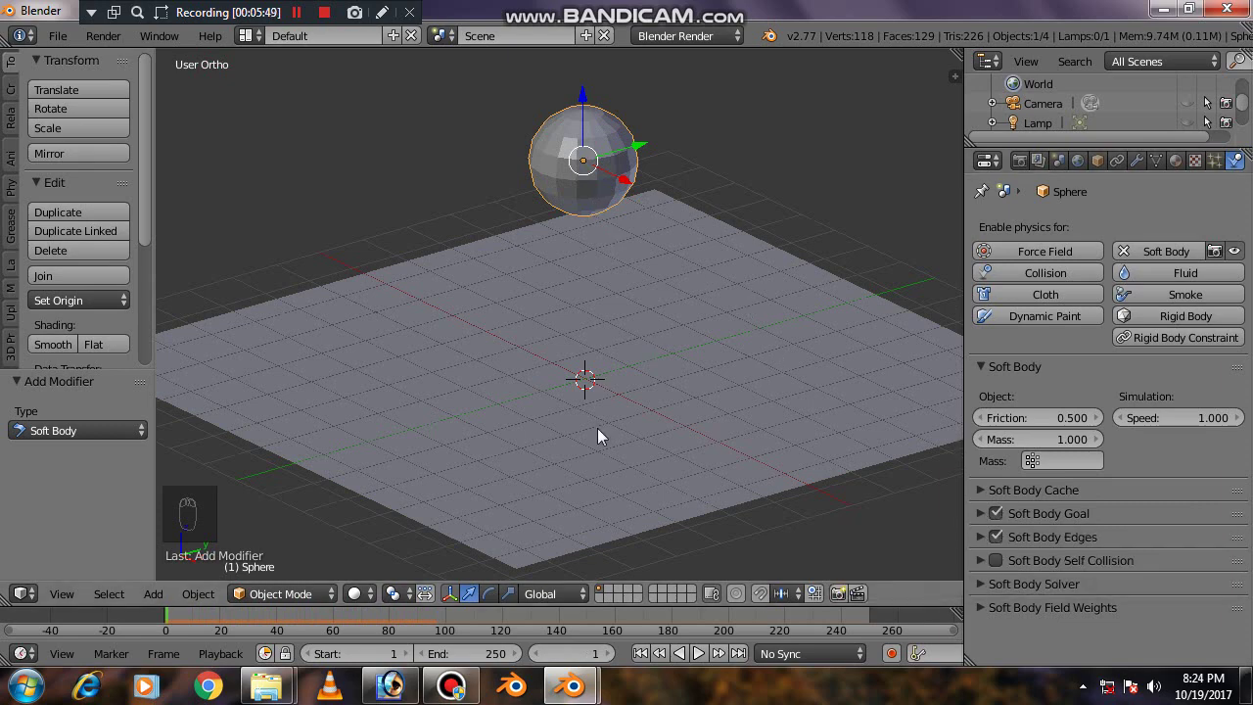
- Disable Soft Body Goal so the sphere drops onto the plane, then return to the start frame
key("alt+a")
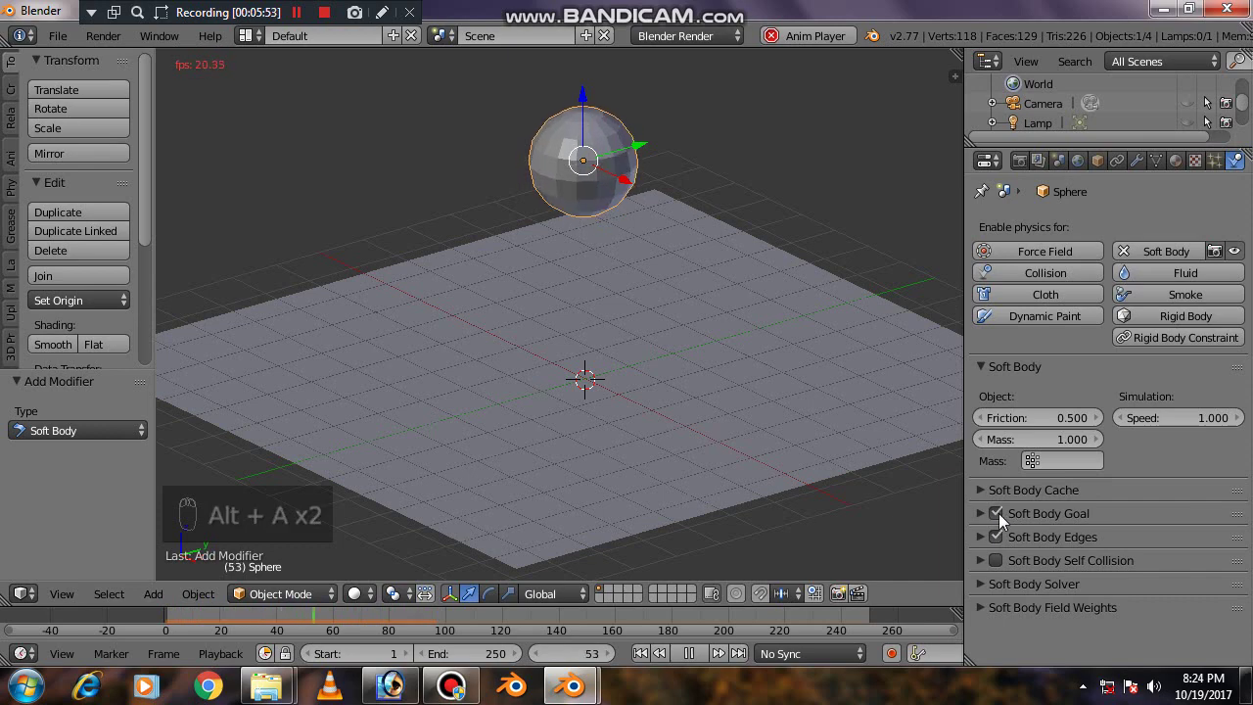
left_click_drag(1006, 521, 796, 435)
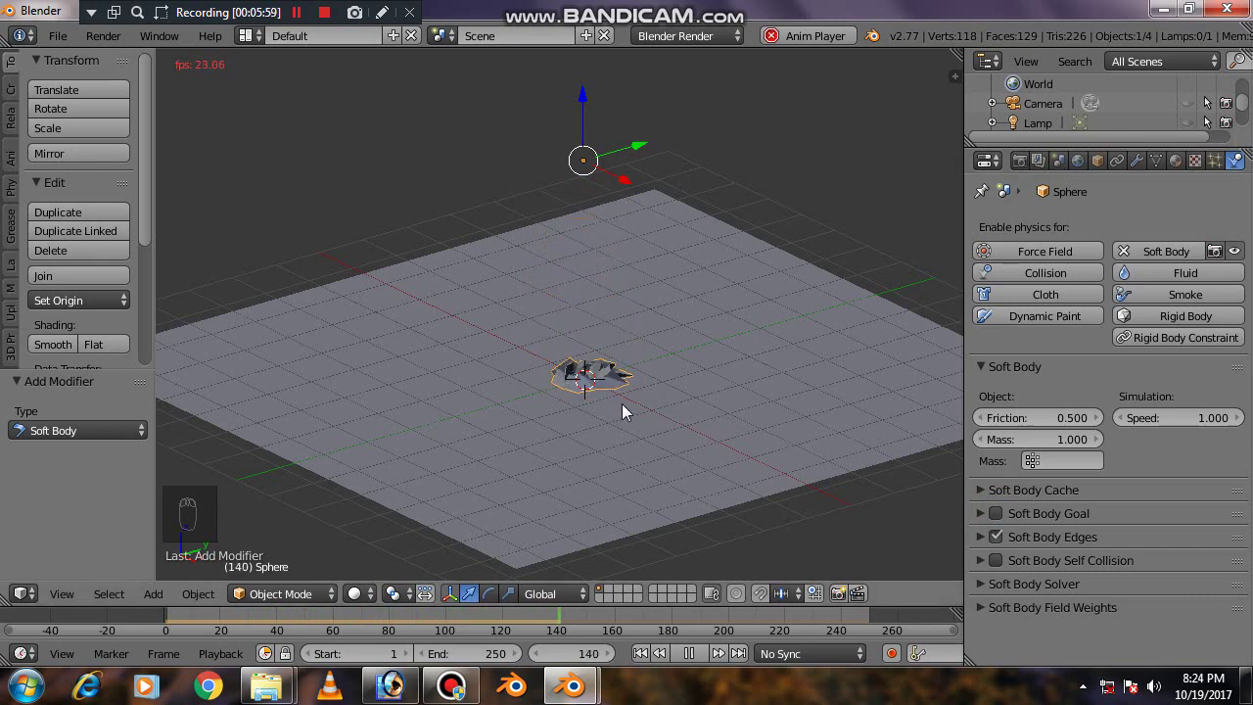
key("Escape")
key("Escape")
key("Escape")
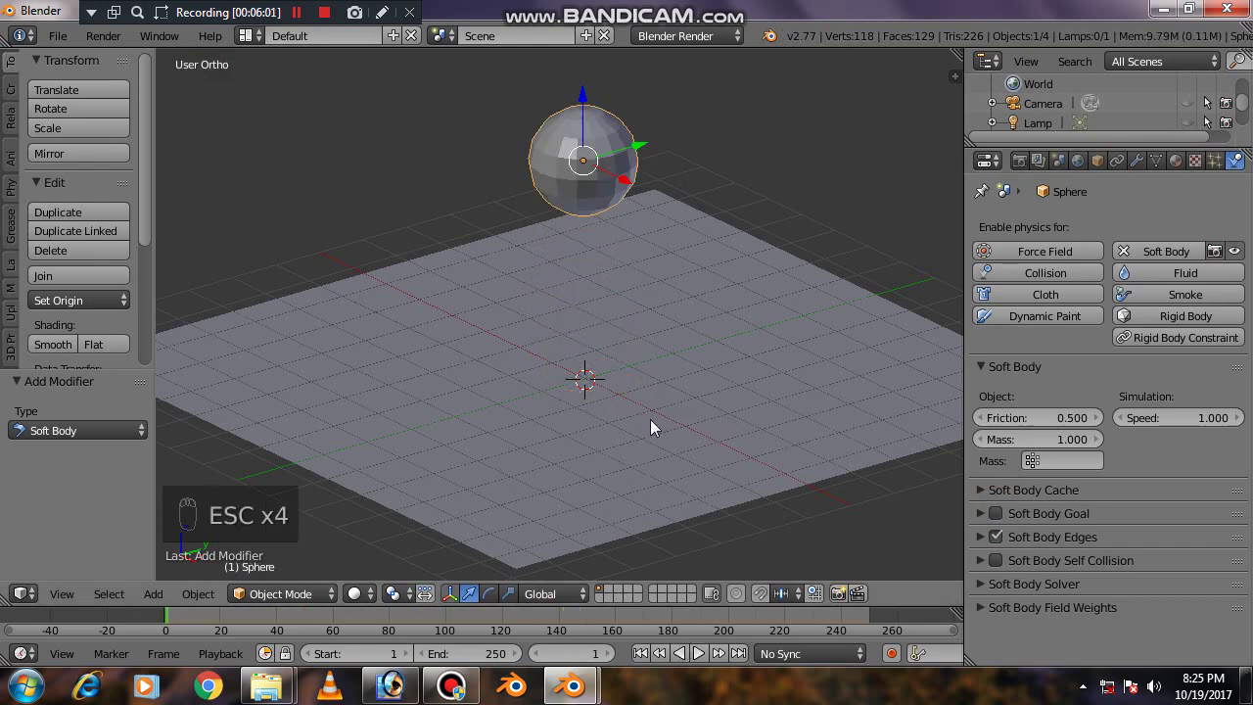
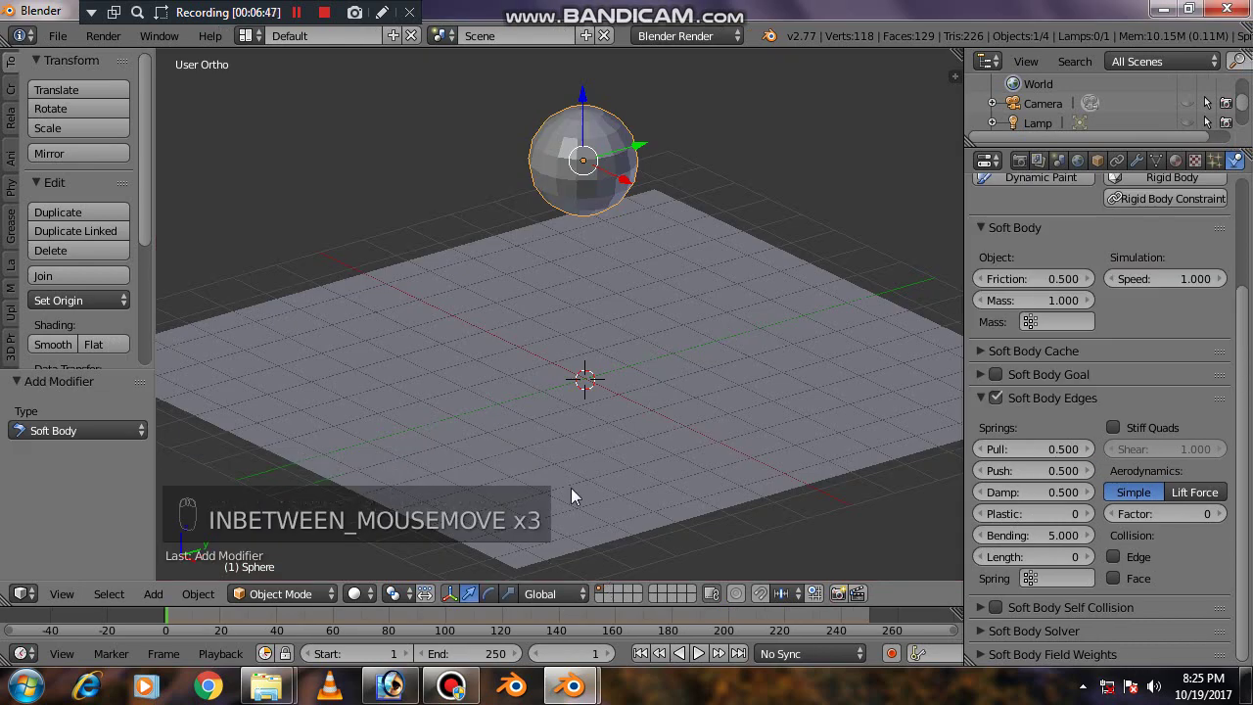
- Replay the drop with Bending 5 to check the sphere lands without collapsing
key("alt+a")
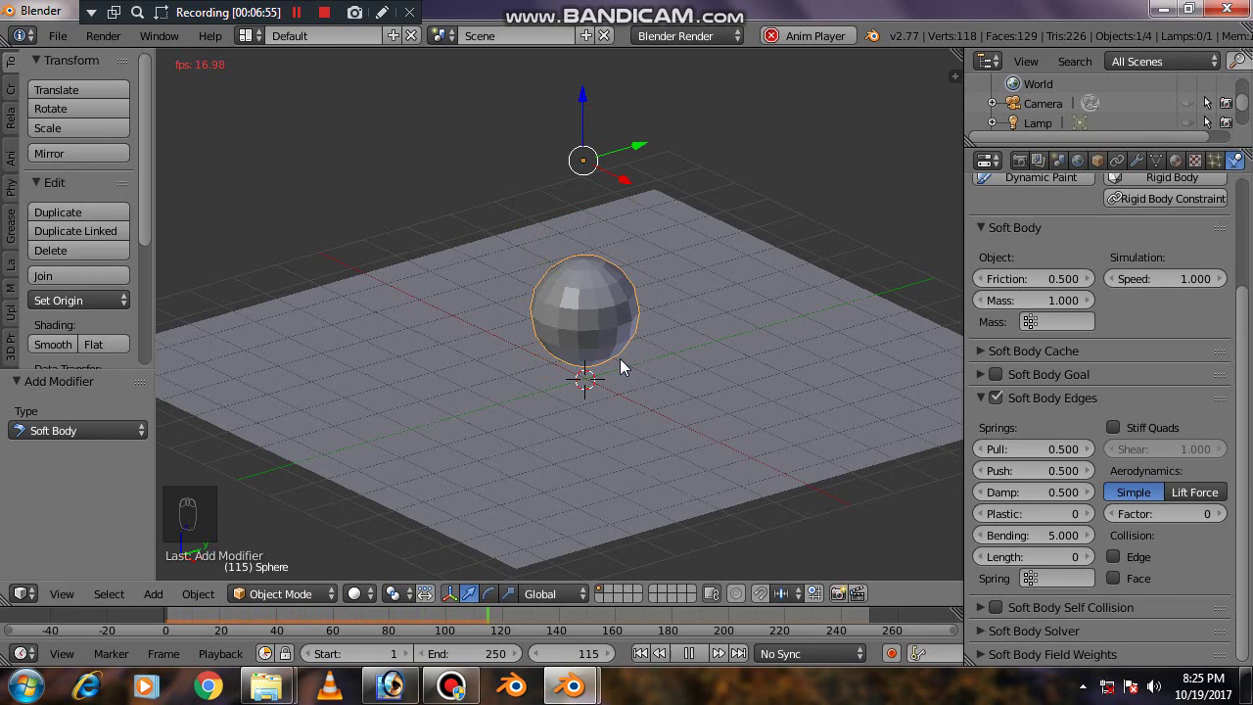
scroll("down", 3)
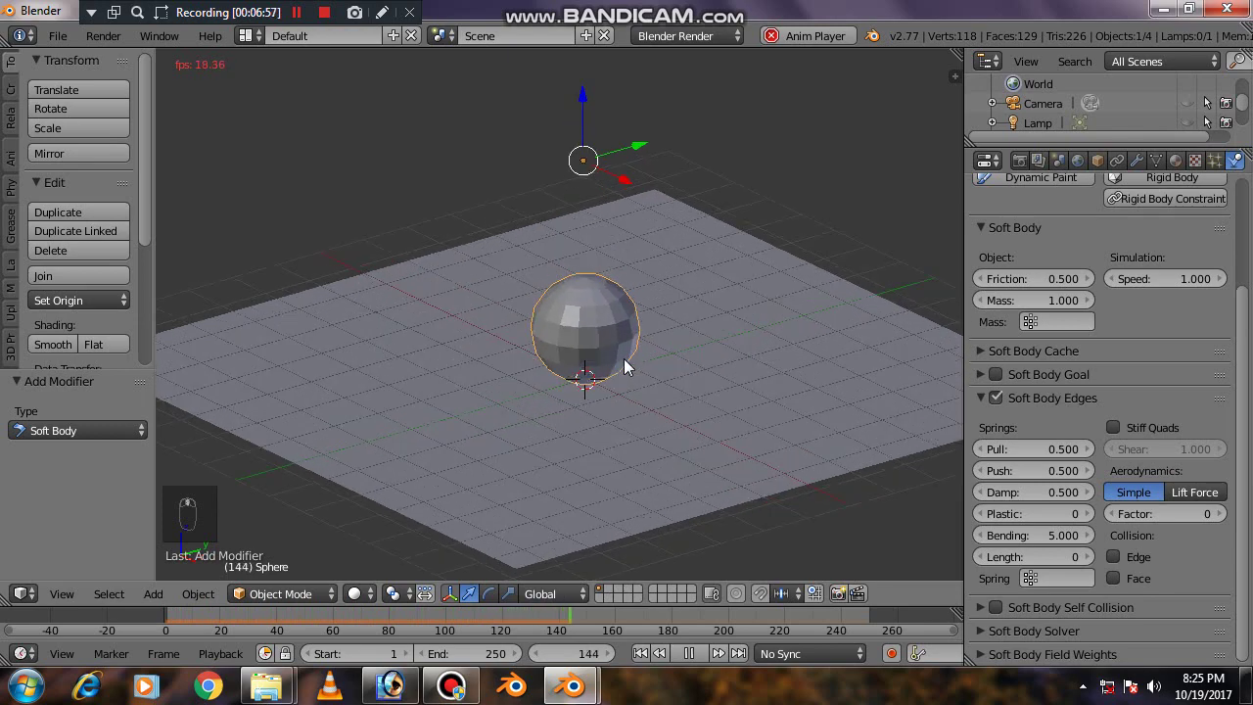
left_click_drag(648, 349, 656, 346)
- Set the sphere's shading to Smooth and replay the drop to check it
key("Escape")
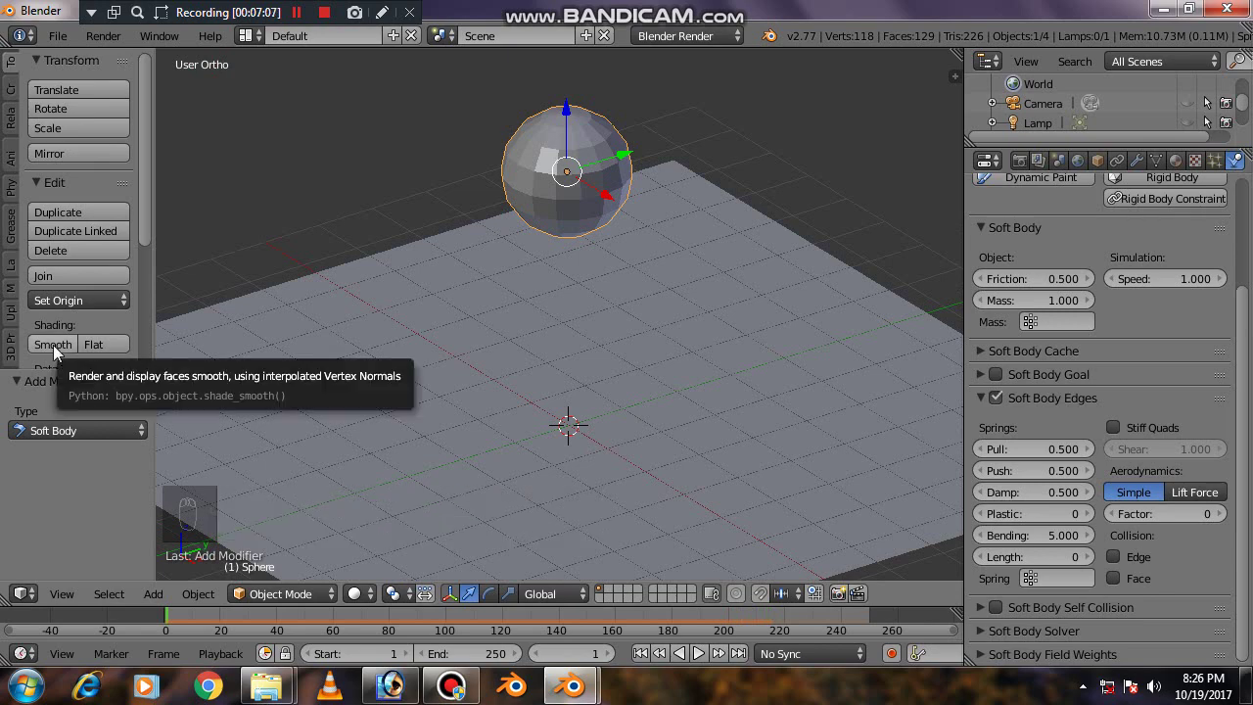
left_click_drag(65, 349, 372, 316)
key("alt+a")
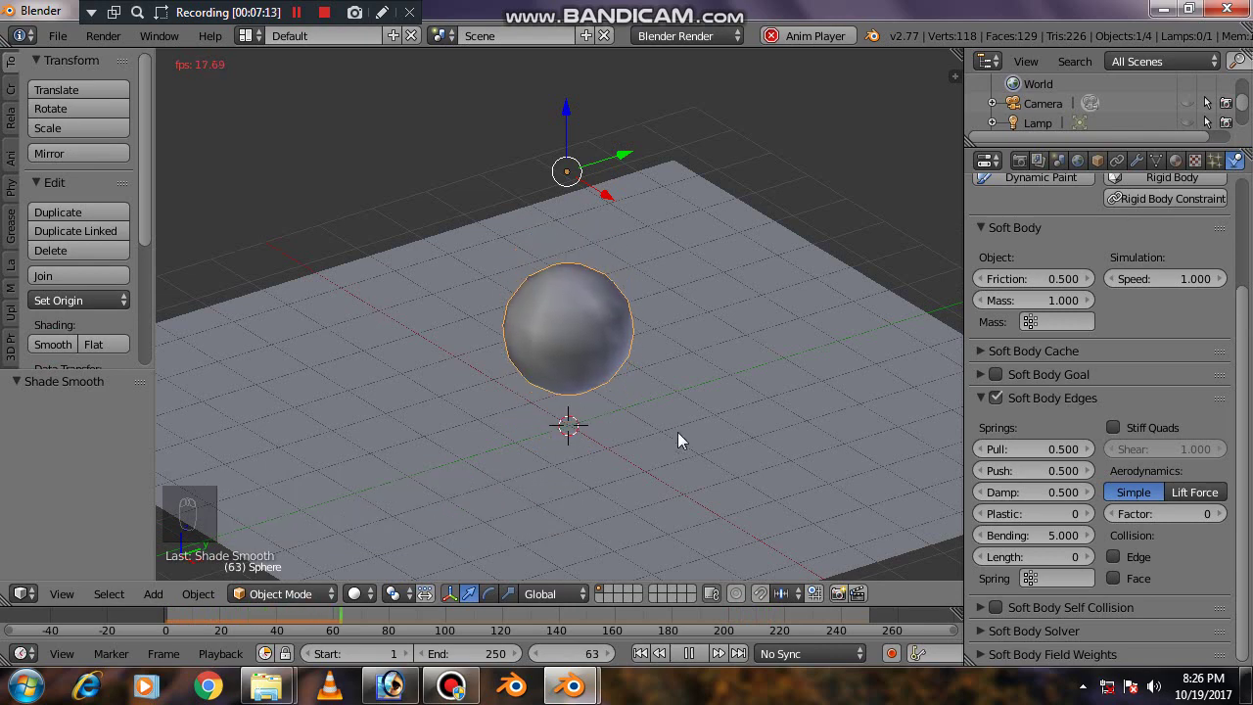
key("Escape")
key("Escape")
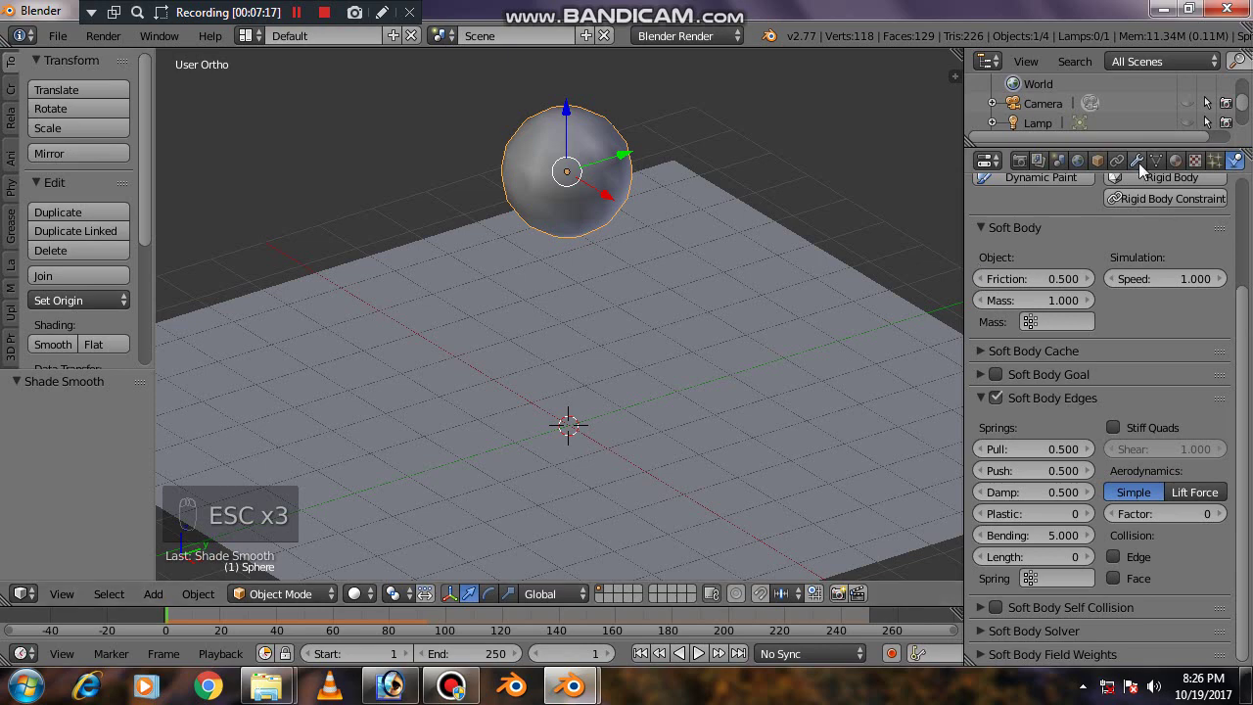
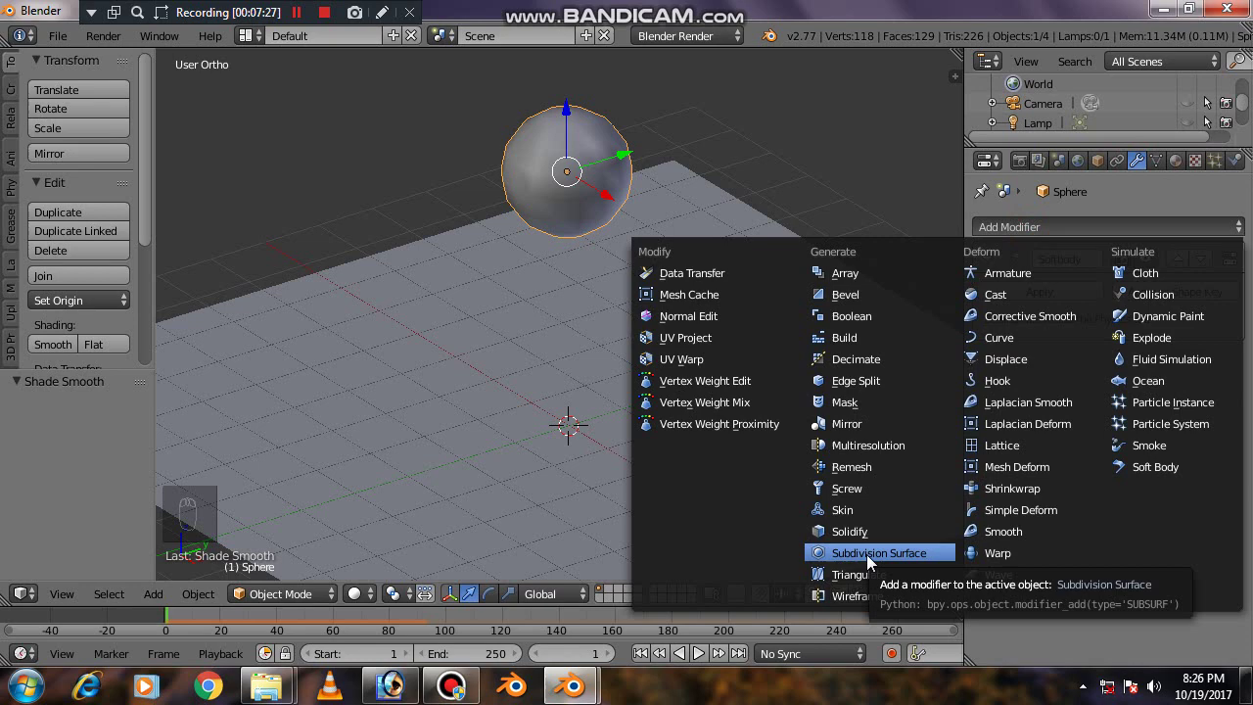
- Add a Subdivision Surface modifier to the sphere and replay the rounded drop onto the plane
middle_click(659, 416)
left_click(605, 306)
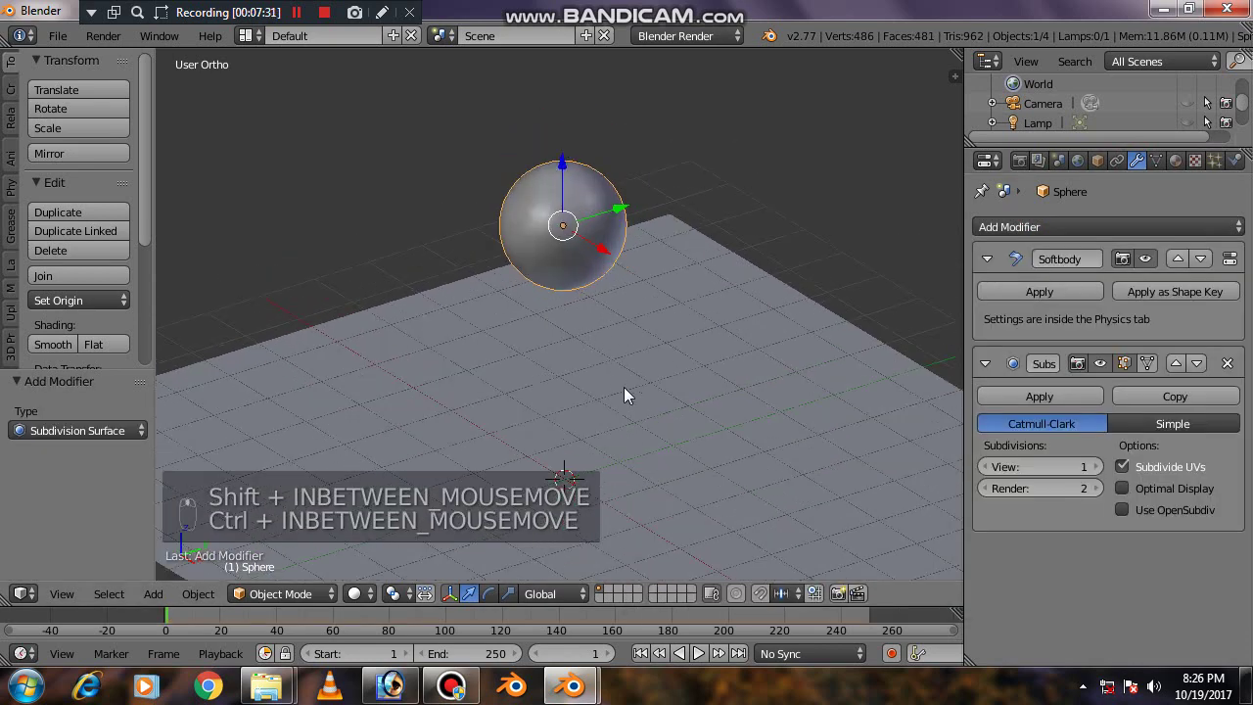
middle_click(616, 455)
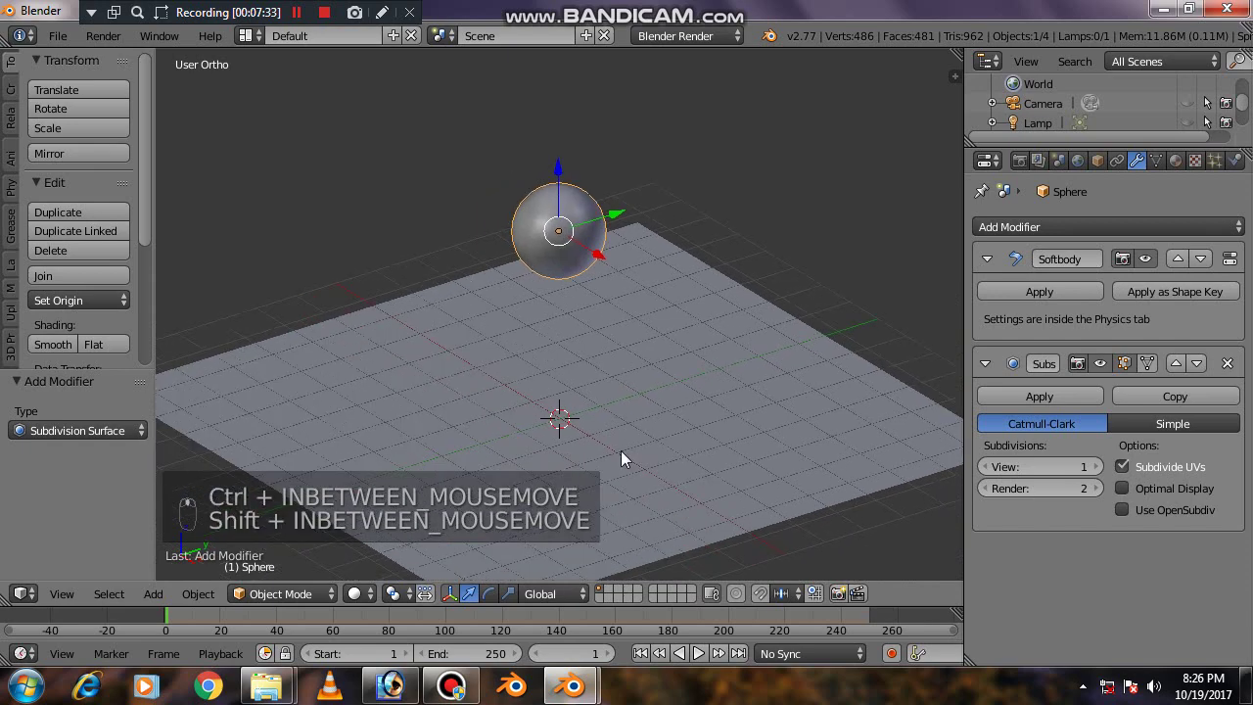
key("alt+a")
right_click(772, 376)
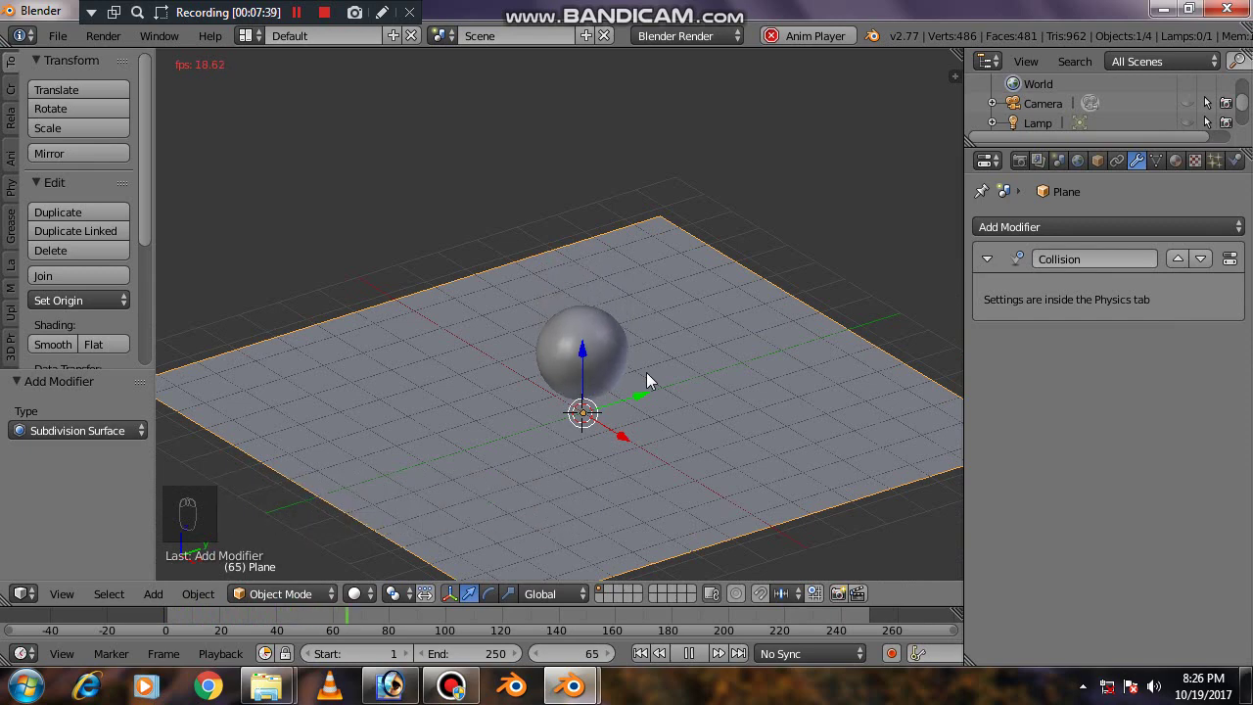
left_click_drag(607, 312, 1241, 172)
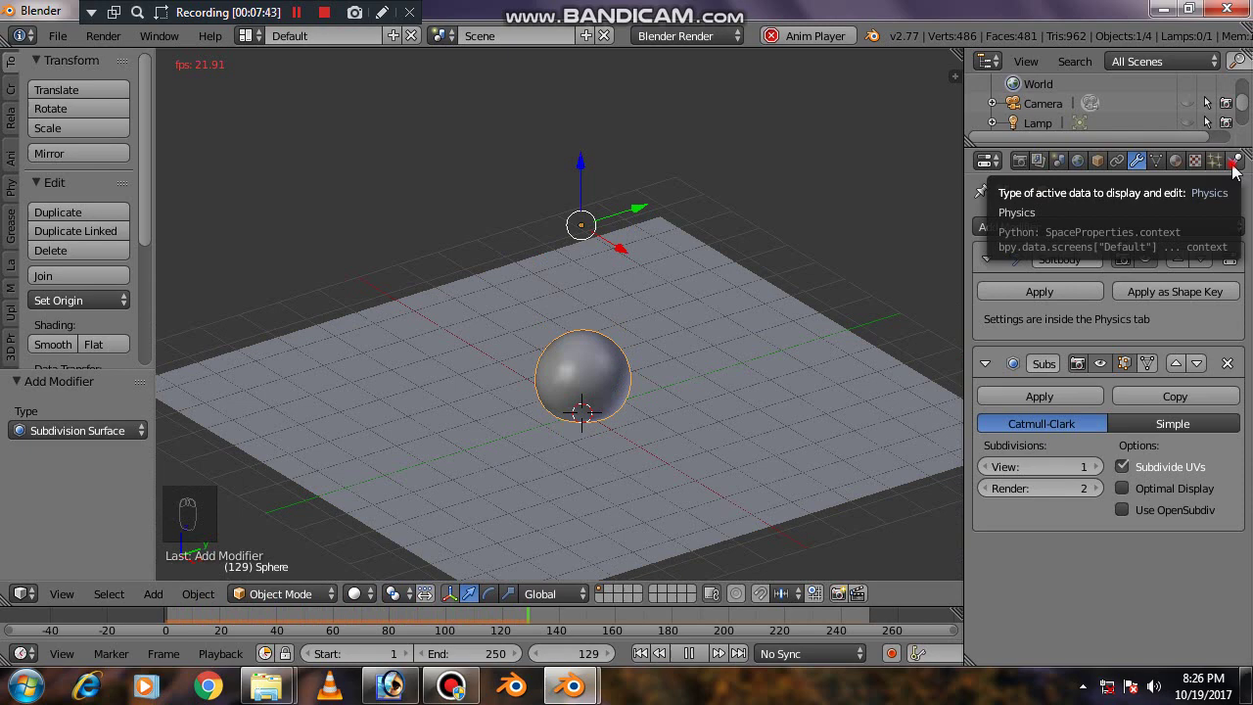
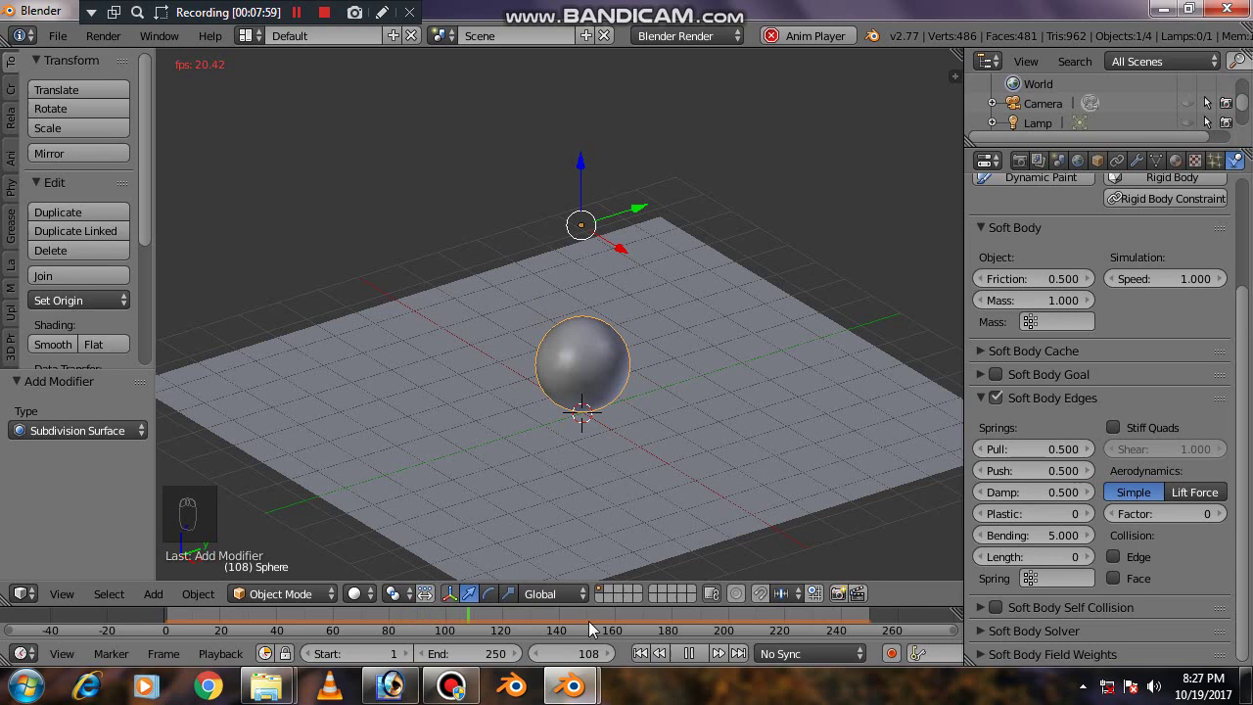
left_click_drag(697, 392, 662, 447)
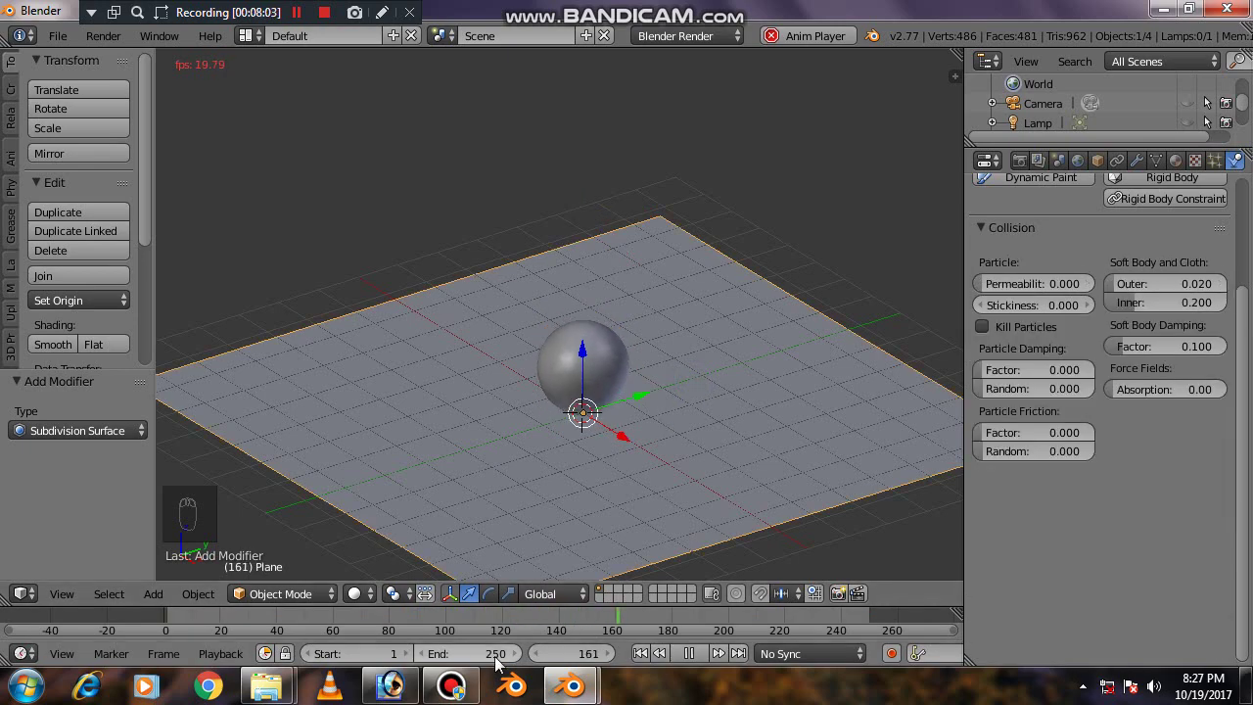
middle_click(649, 436)
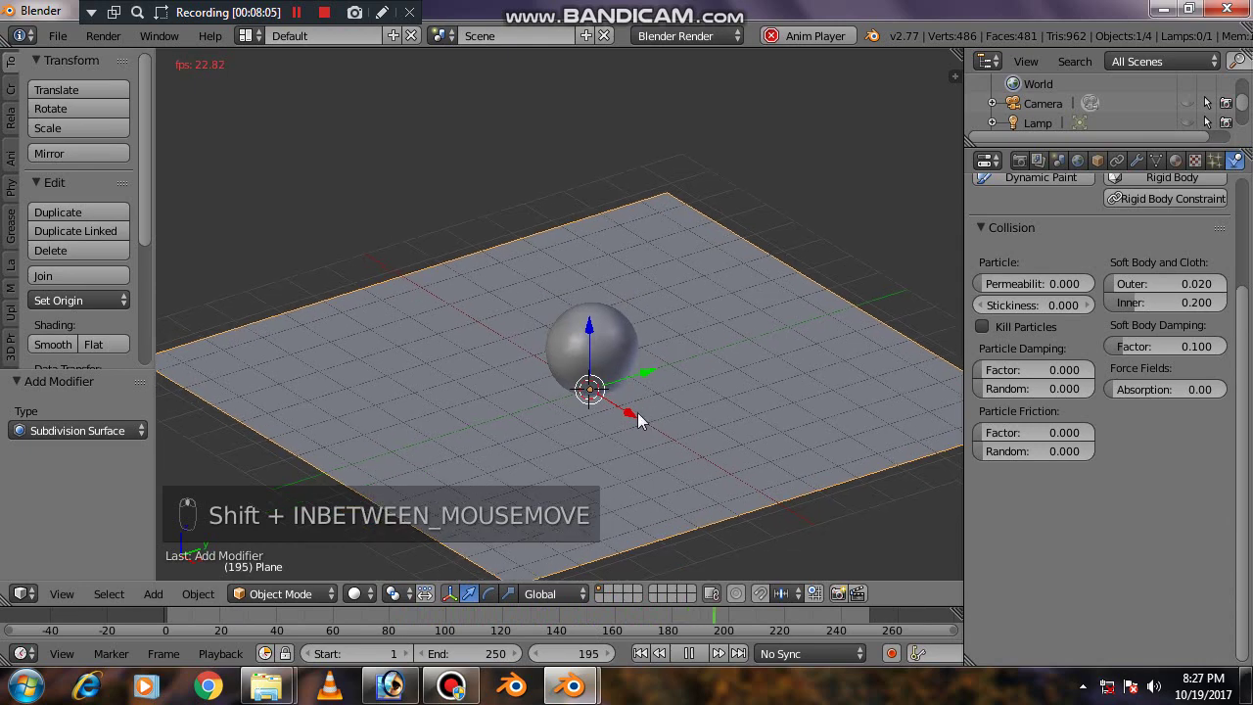
left_click_drag(642, 420, 688, 505)
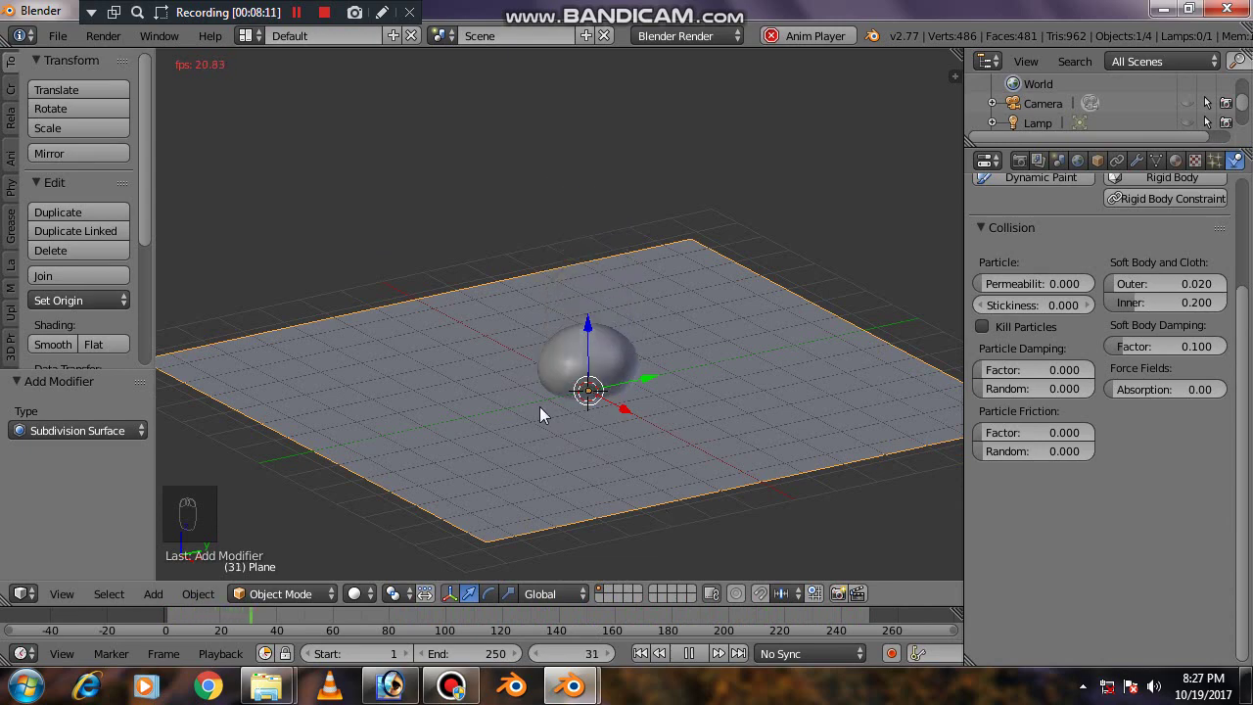
key("Escape")
key("Escape")
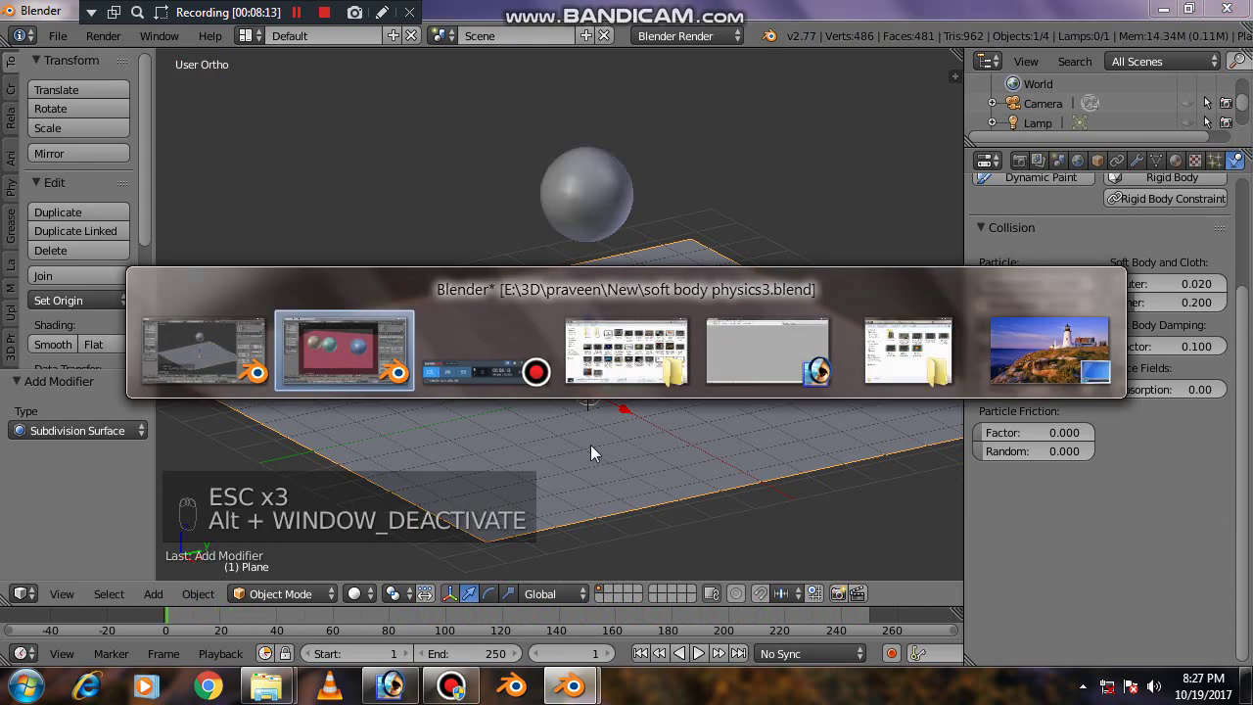
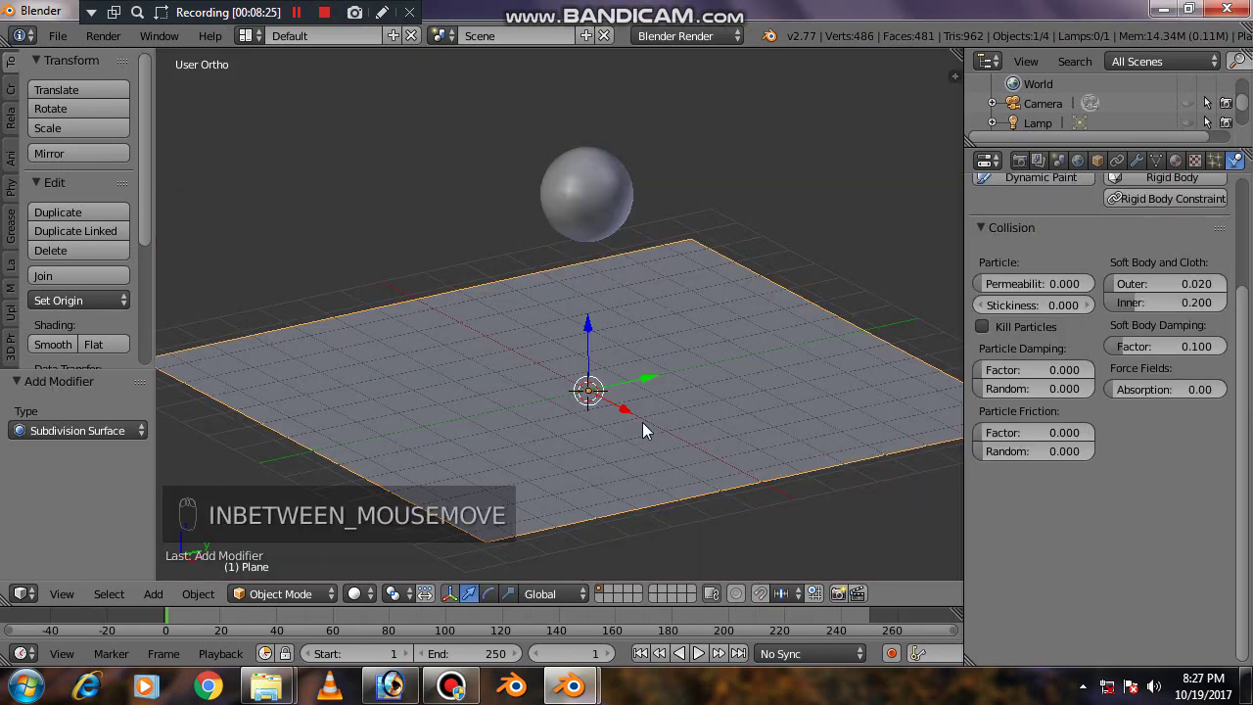
- Duplicate the sphere with Shift+D and place the copy straight up along Z above the original
left_click_drag(684, 351, 663, 398)
left_click_drag(575, 229, 642, 385)
left_click(644, 360)
middle_click(642, 386)
left_click(668, 279)
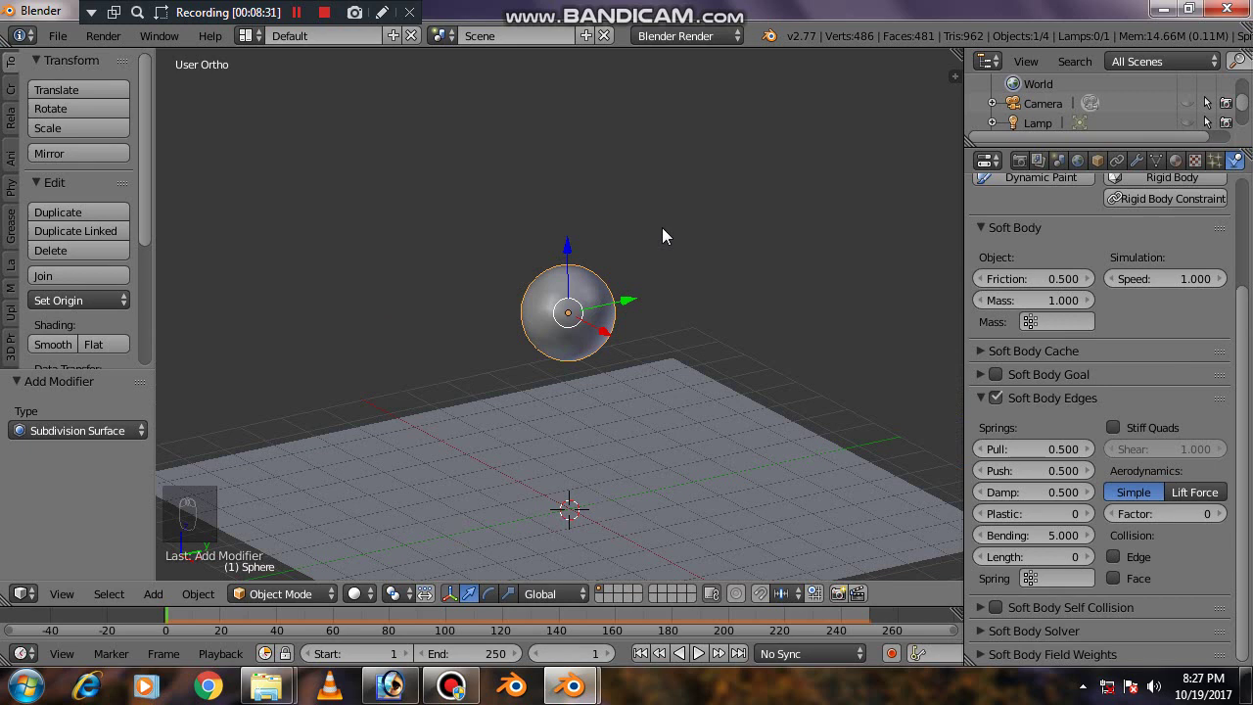
key("shift+d")
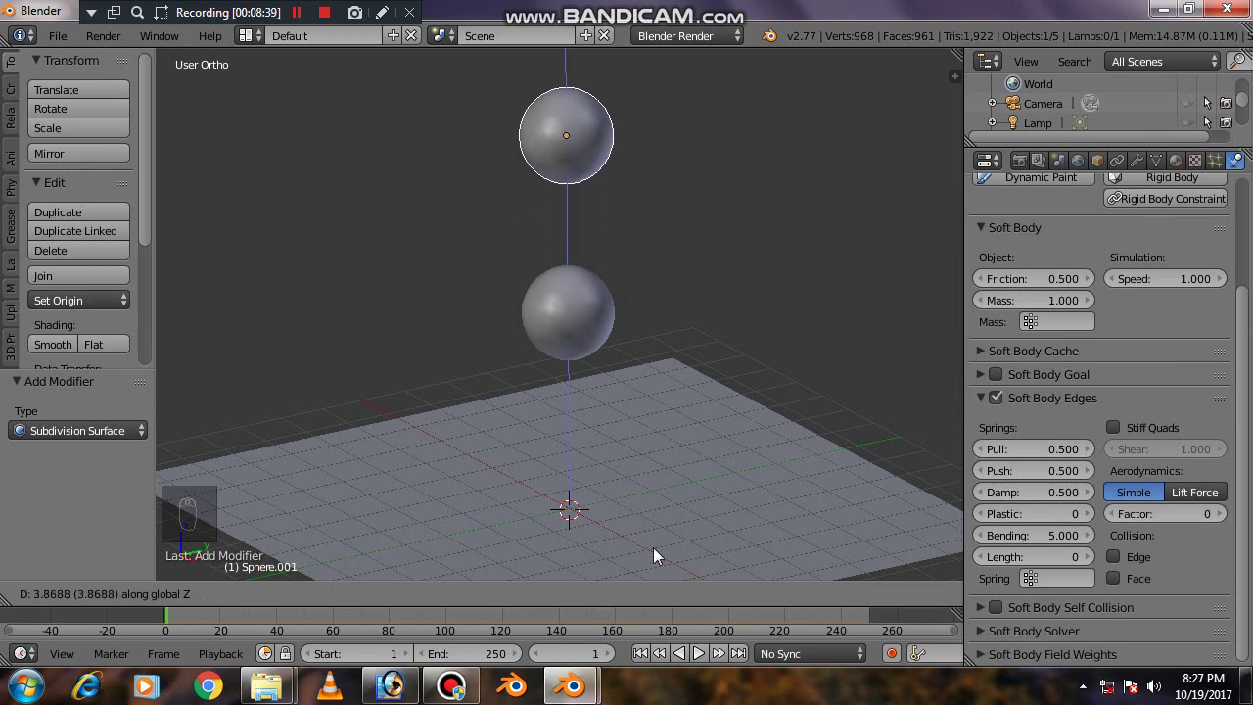
middle_click(702, 354)
middle_click(703, 355)
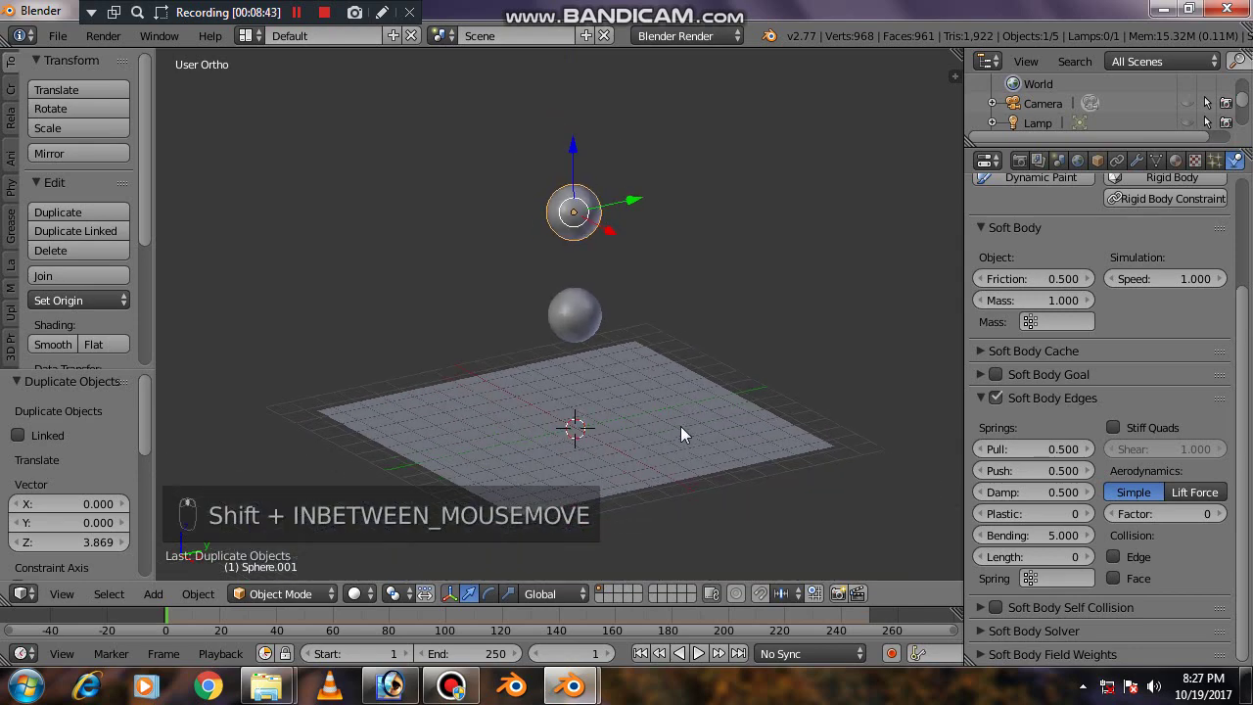
- Play the simulation so both spheres drop onto the plane, then stop and return to frame one
key("alt+a")
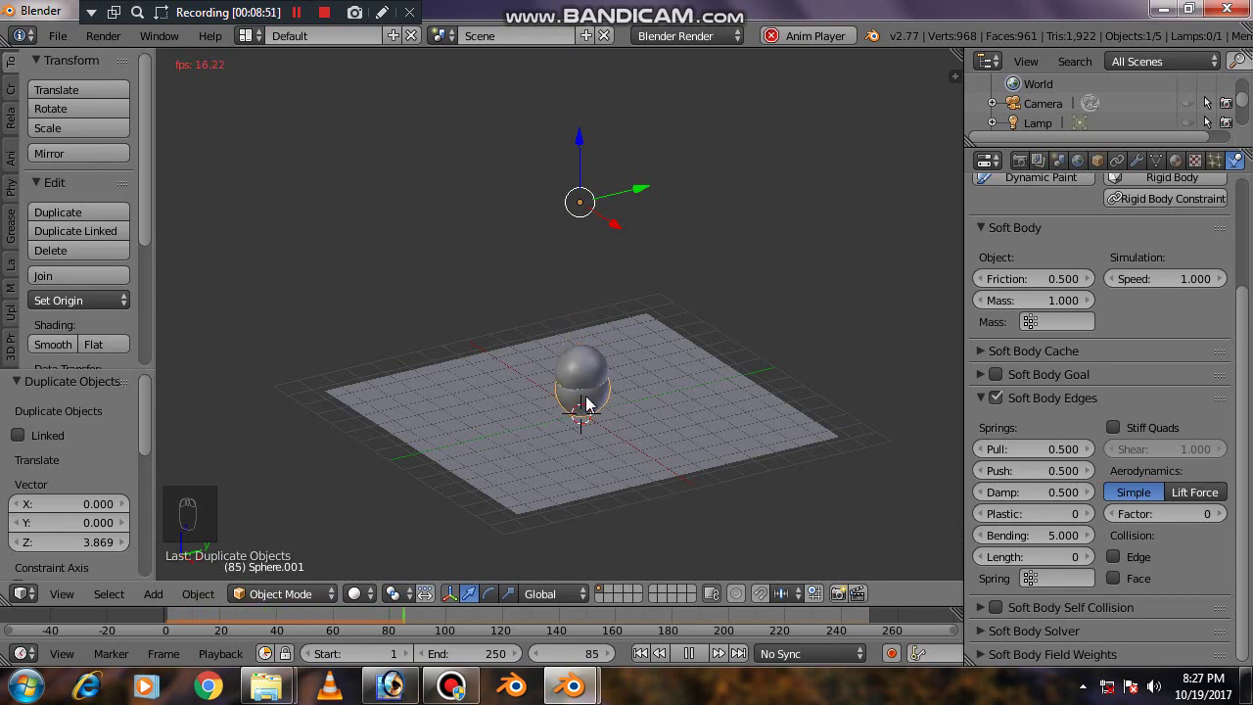
key("Escape")
key("Escape")
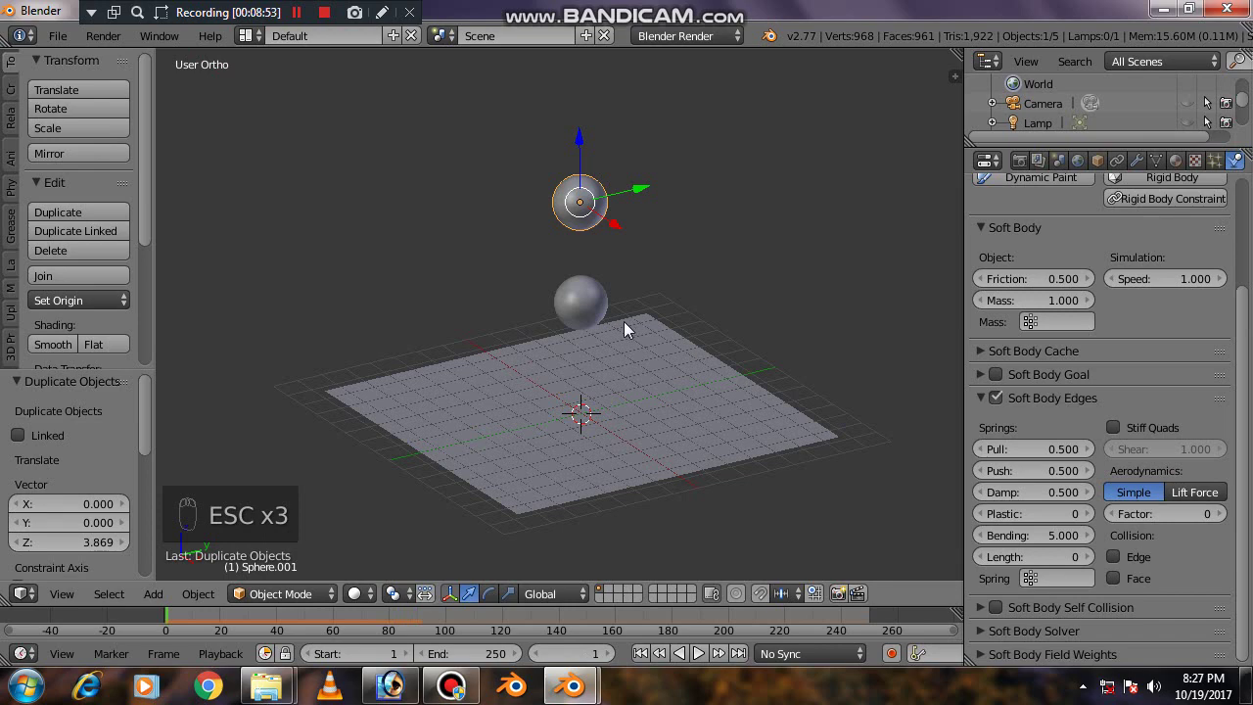
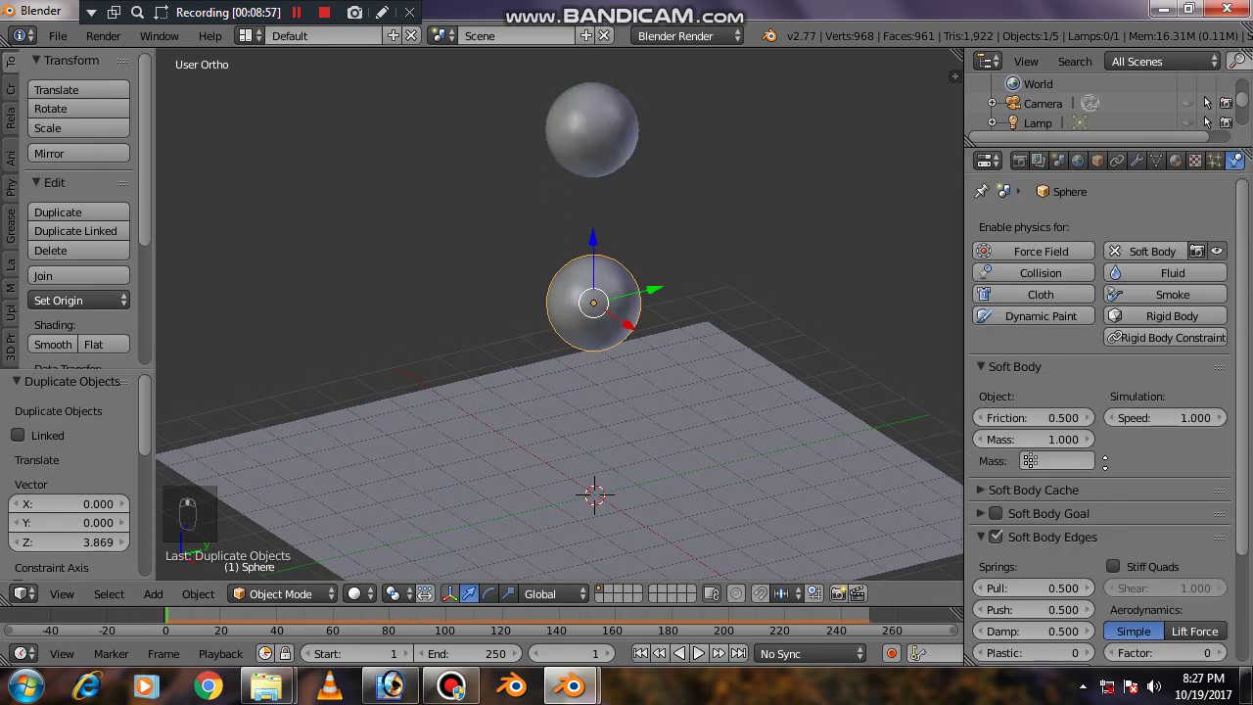
- Add Collision physics to Sphere.001 and zoom out to frame both spheres and the plane
left_click_drag(823, 344, 1056, 280)
left_click_drag(1056, 280, 626, 146)
left_click_drag(623, 144, 1034, 284)
left_click_drag(1034, 284, 680, 261)
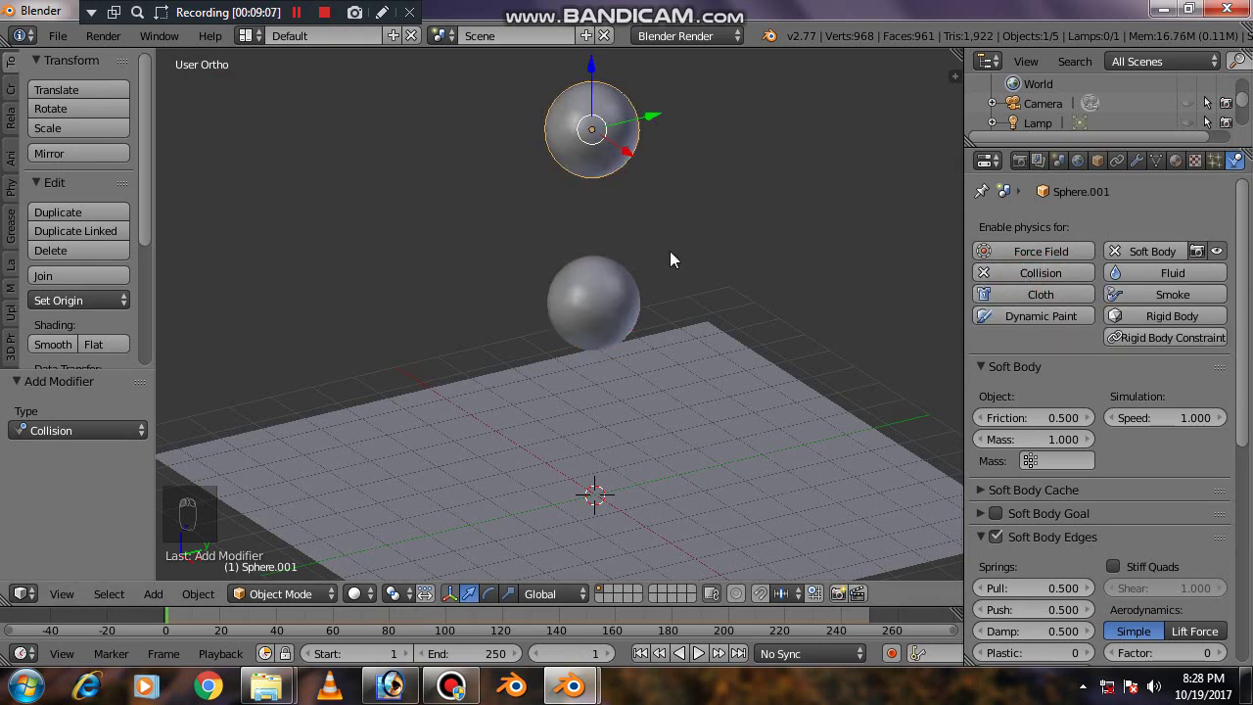
middle_click(681, 271)
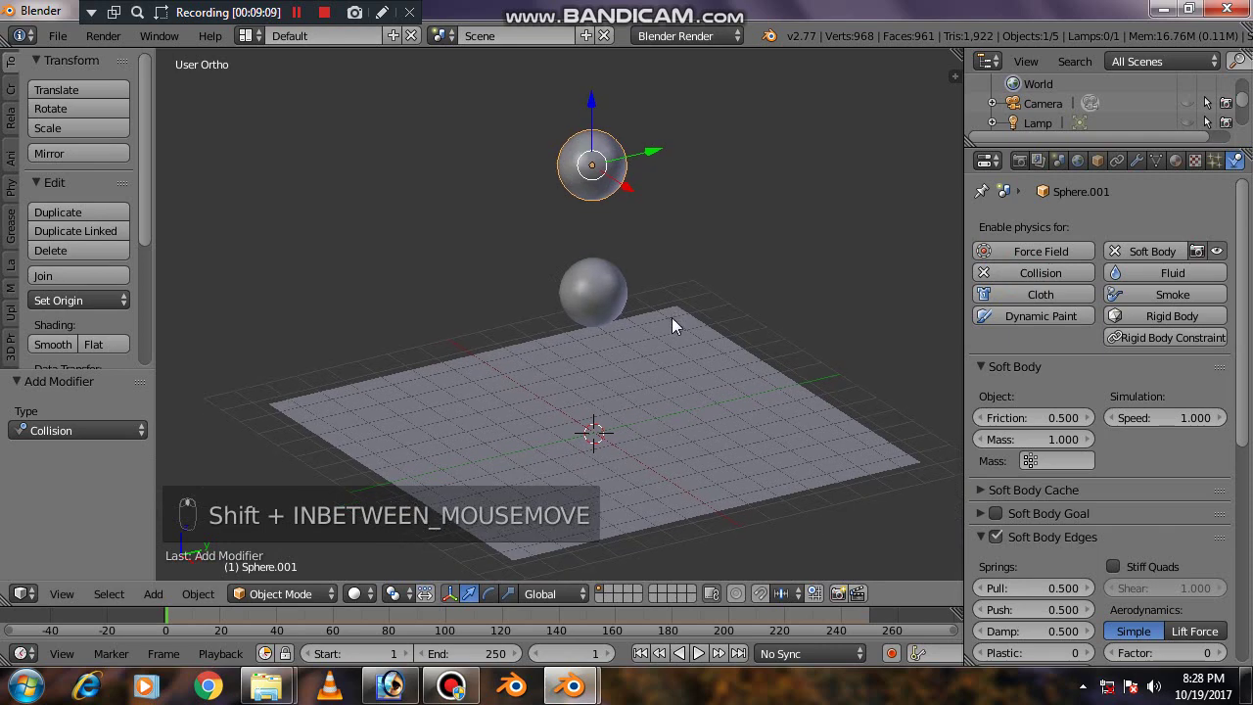